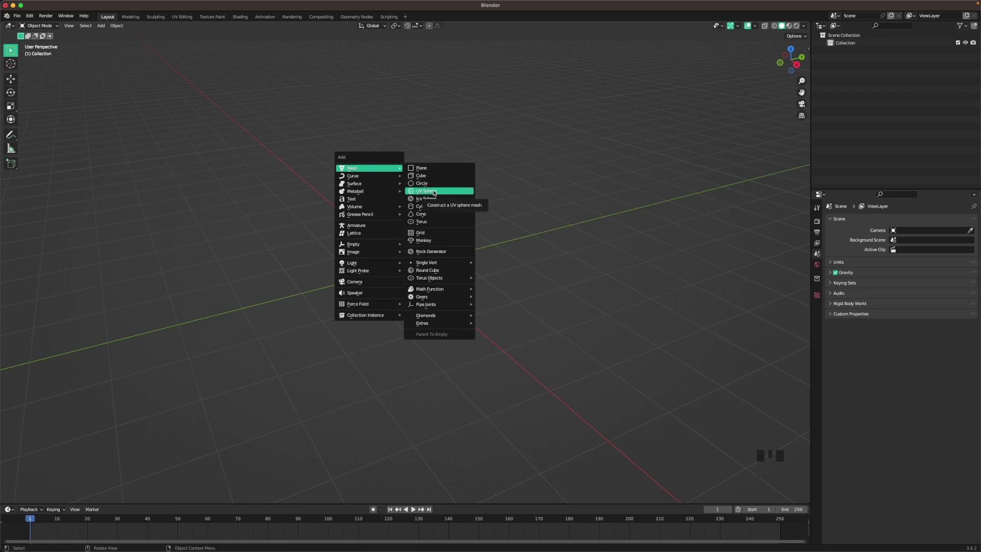
Orbit and zoom the view to look down into the sphere's extruded neck opening.
{"action": "scroll", "scroll_direction": "up", "scroll_amount": 3}
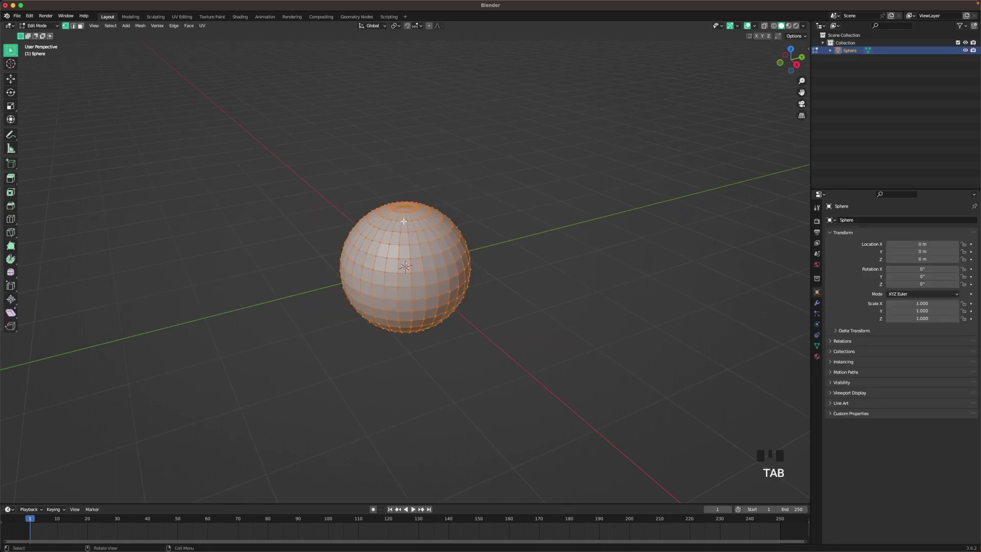
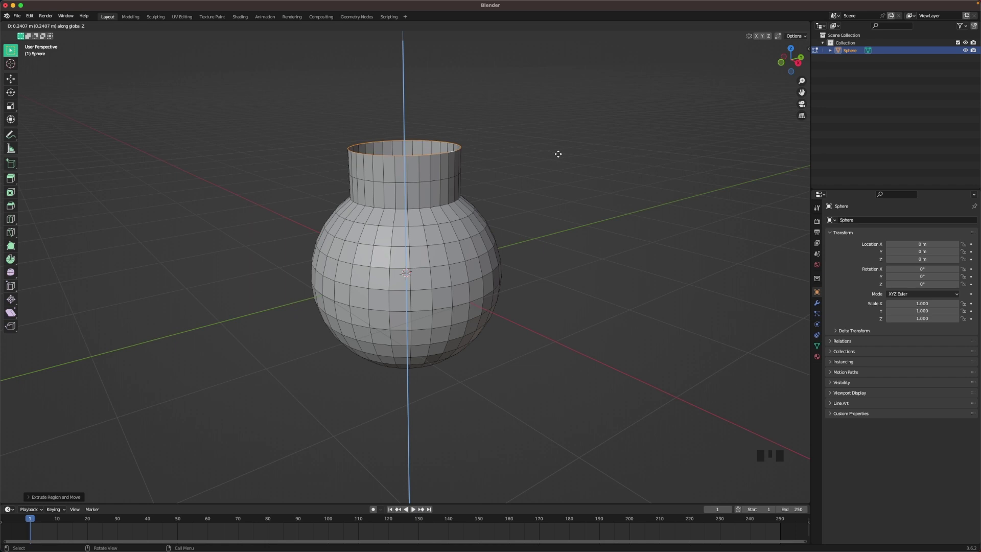
{"action": "middle_click", "coordinate": [554, 164]}
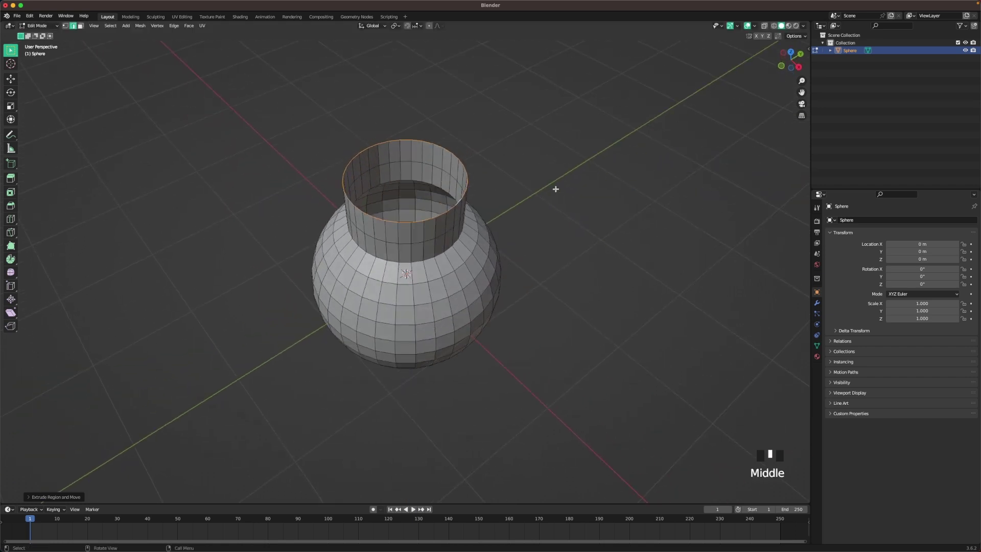
{"action": "scroll", "scroll_direction": "up", "scroll_amount": 3}
Return to Object Mode and bring up the Add Modifier list for the bottle.
{"action": "key", "text": "Tab"}
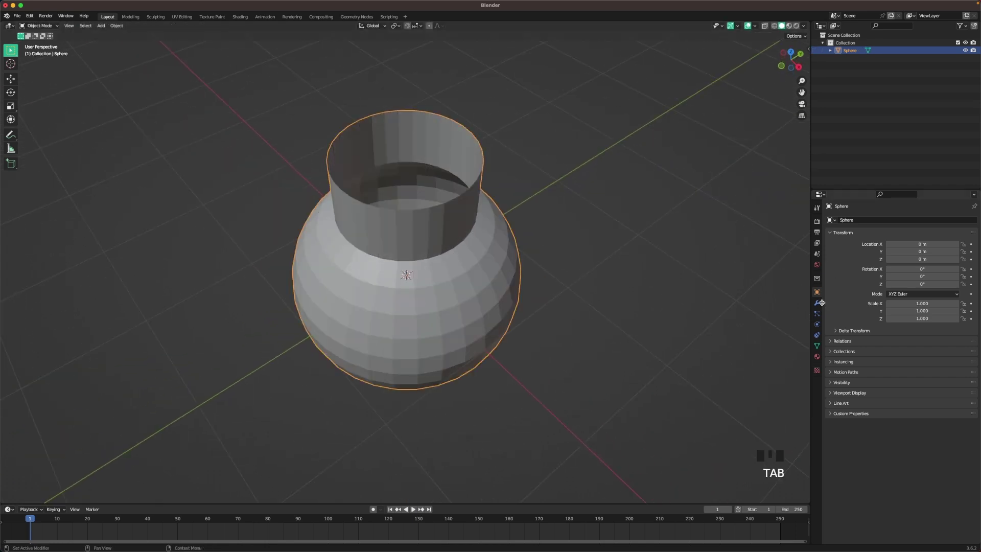
{"action": "left_click", "coordinate": [821, 303]}
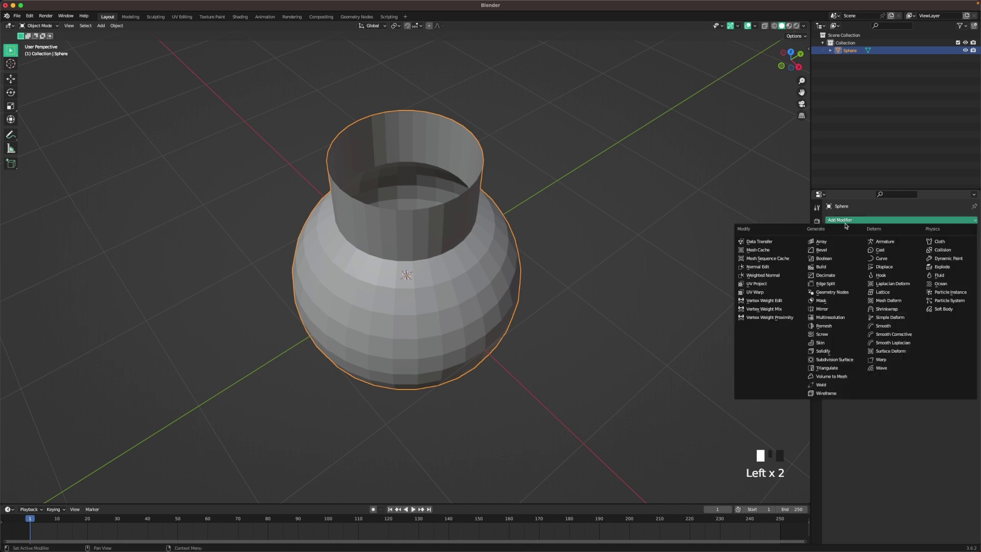
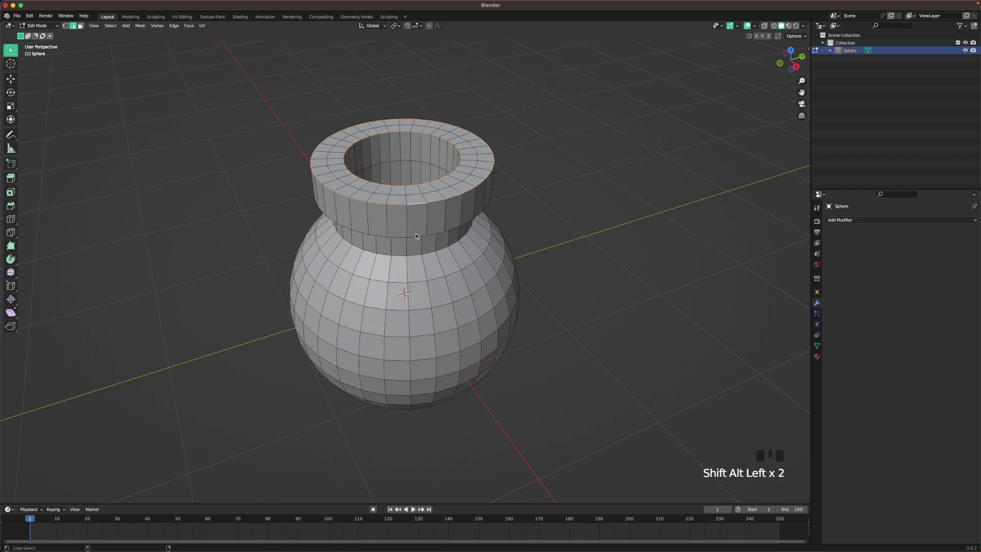
Select the neck edge loops and bevel them to crease the neck.
{"action": "left_click", "coordinate": [417, 236]}
{"action": "left_click", "coordinate": [418, 254]}
{"action": "left_click_drag", "start_coordinate": [428, 231], "coordinate": [403, 152]}
{"action": "left_click", "coordinate": [403, 152]}
{"action": "left_click_drag", "start_coordinate": [485, 134], "coordinate": [479, 151]}
{"action": "scroll", "scroll_direction": "up", "scroll_amount": 3}
{"action": "key", "text": "b"}
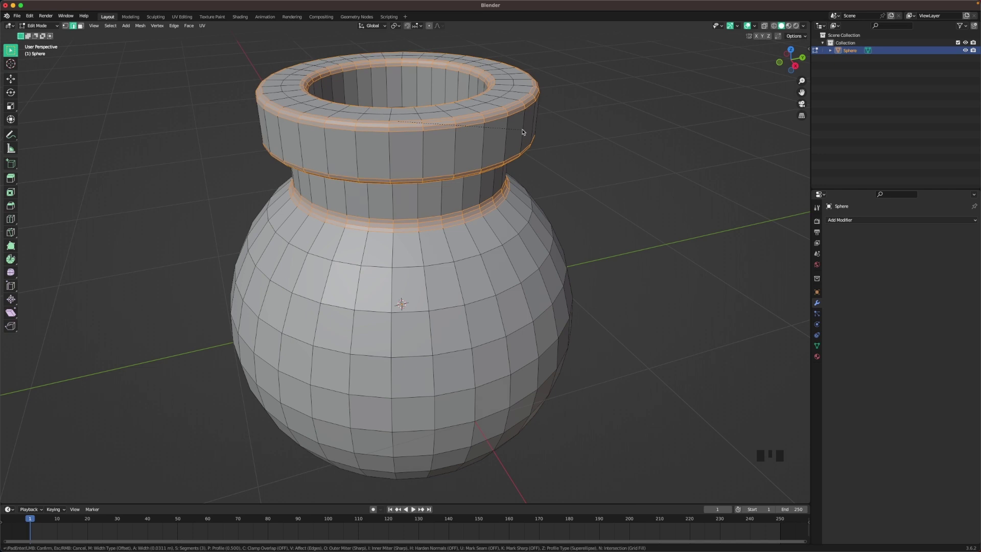
{"action": "left_click", "coordinate": [612, 120]}
Add a level-3 Subdivision Surface modifier and shade the bottle smooth.
{"action": "scroll", "scroll_direction": "down", "scroll_amount": 3}
{"action": "scroll", "scroll_direction": "down", "scroll_amount": 3}
{"action": "key", "text": "ctrl+3"}
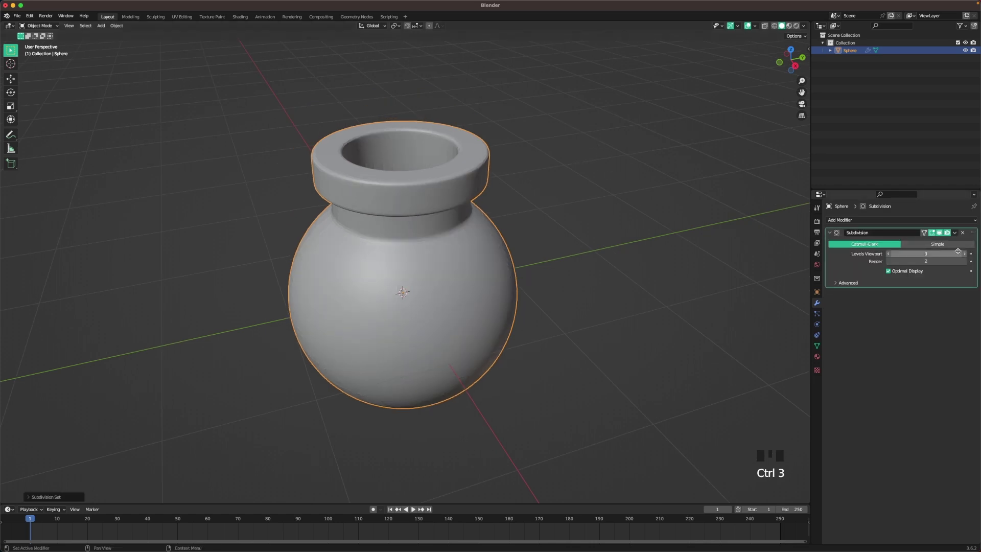
{"action": "left_click_drag", "start_coordinate": [966, 262], "coordinate": [389, 187]}
{"action": "left_click_drag", "start_coordinate": [389, 187], "coordinate": [600, 226]}
{"action": "left_click", "coordinate": [600, 226]}
Add a mesh circle and move it along X to sit beside the bottle.
{"action": "scroll", "scroll_direction": "down", "scroll_amount": 3}
{"action": "middle_click", "coordinate": [572, 206]}
{"action": "scroll", "scroll_direction": "down", "scroll_amount": 3}
{"action": "left_click_drag", "start_coordinate": [538, 247], "coordinate": [544, 209]}
{"action": "left_click", "coordinate": [544, 209]}
{"action": "left_click_drag", "start_coordinate": [511, 230], "coordinate": [516, 223]}
{"action": "scroll", "scroll_direction": "up", "scroll_amount": 3}
{"action": "left_click_drag", "start_coordinate": [518, 229], "coordinate": [497, 248]}
Place the circle beside the bottle and view it from the top, centred.
{"action": "key", "text": "shift+a"}
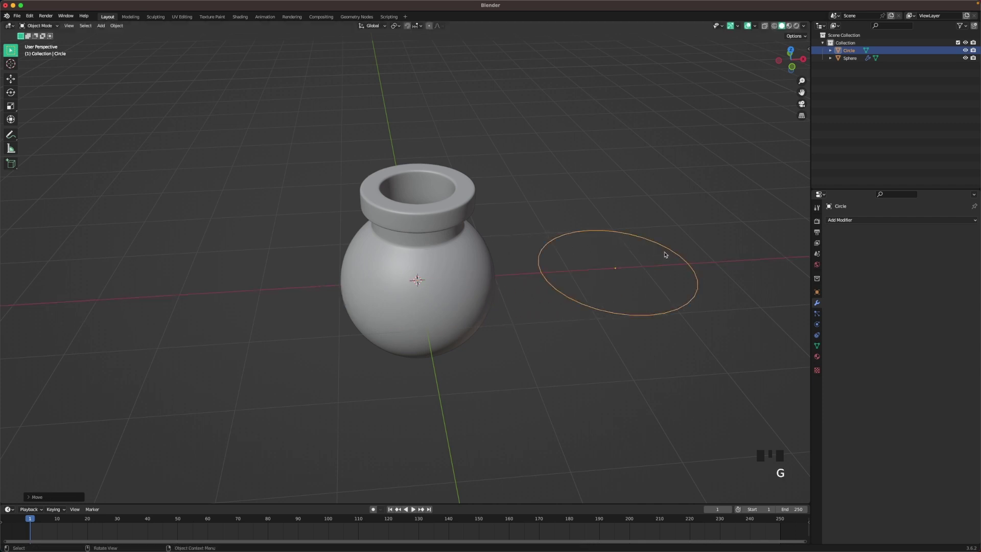
{"action": "key", "text": "`"}
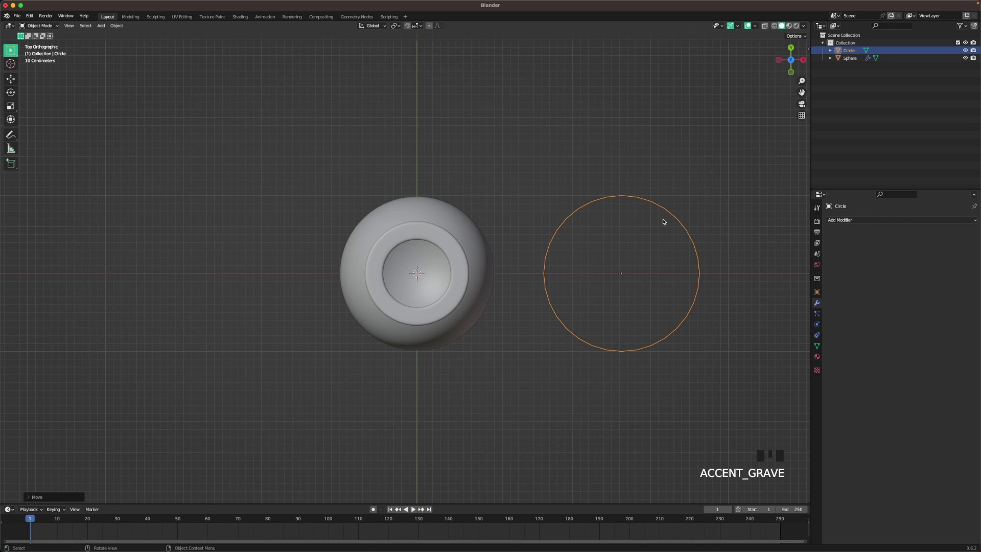
{"action": "left_click_drag", "start_coordinate": [713, 234], "coordinate": [469, 238]}
{"action": "scroll", "scroll_direction": "up", "scroll_amount": 3}
{"action": "key", "text": "g"}
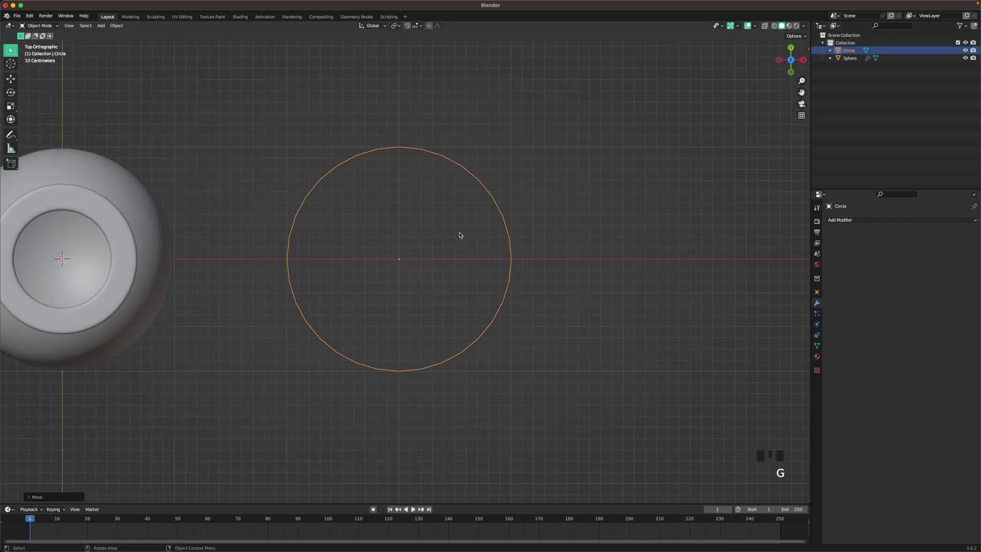
Duplicate the circle twice into a trefoil arrangement and join all three into one object.
{"action": "key", "text": "shift+d"}
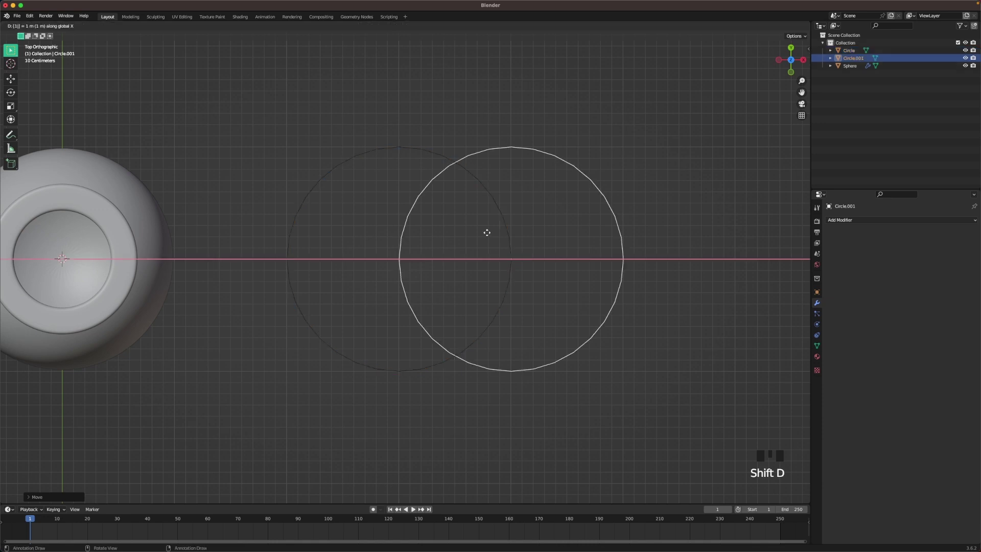
{"action": "key", "text": "shift+d"}
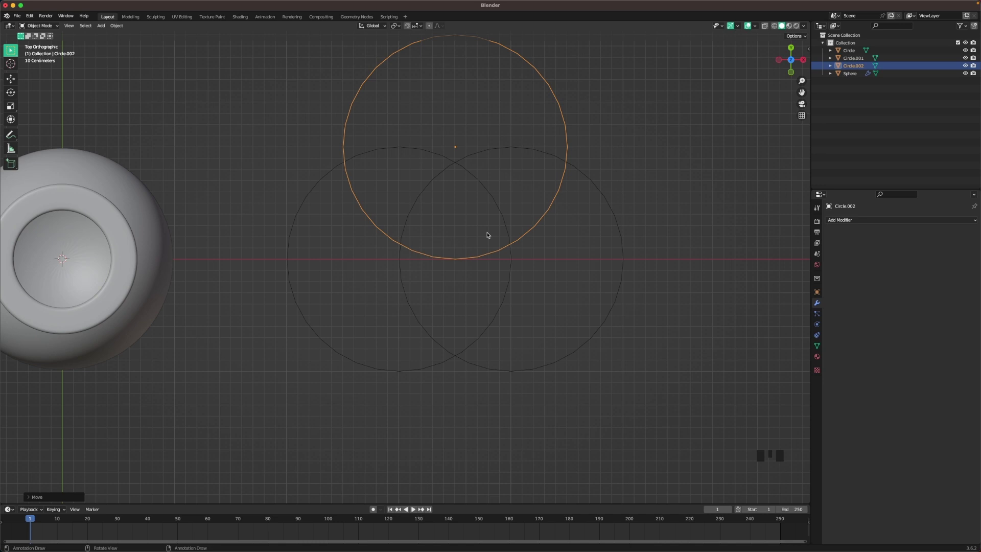
{"action": "scroll", "scroll_direction": "down", "scroll_amount": 3}
{"action": "left_click", "coordinate": [309, 75]}
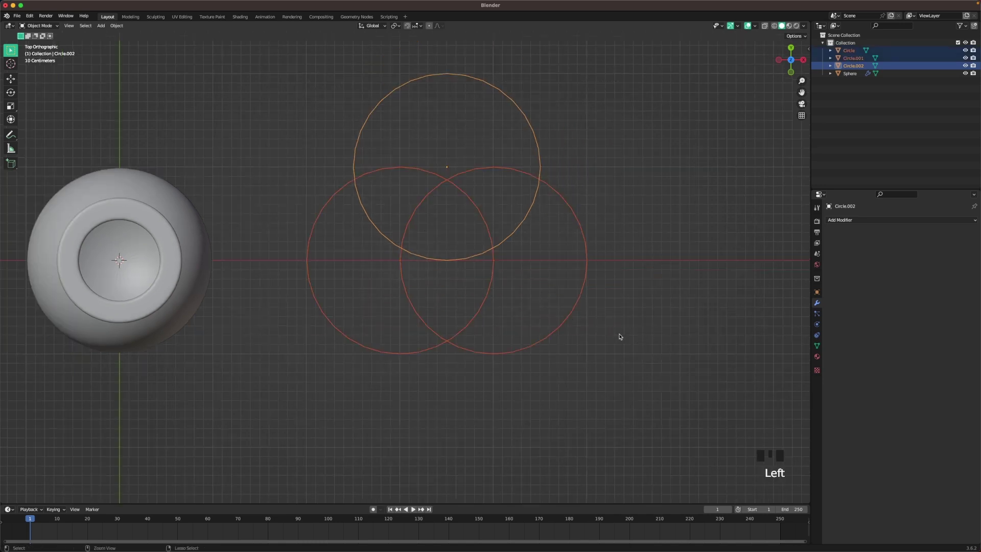
{"action": "key", "text": "ctrl+j"}
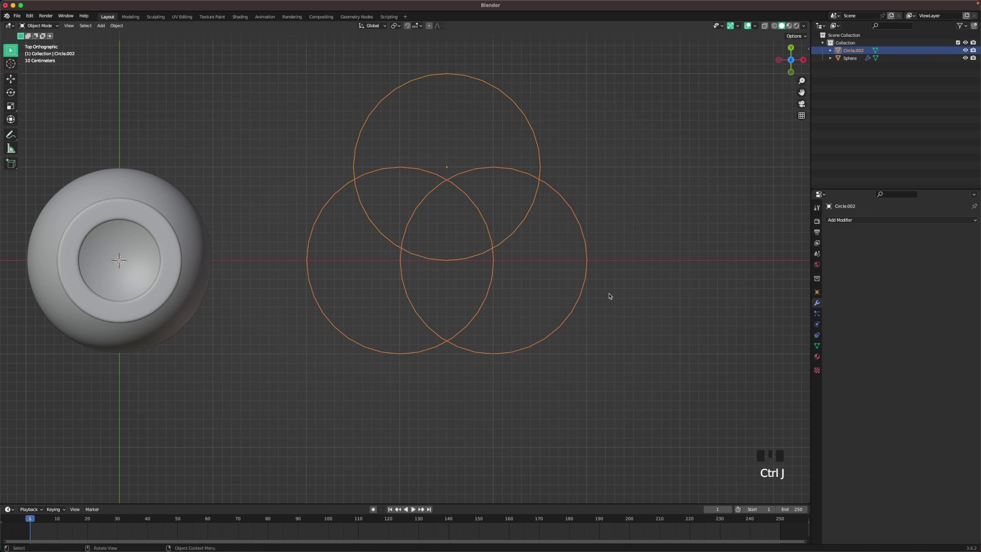
Delete the inner arcs and merge the intersection vertices At Center into one closed trefoil.
{"action": "key", "text": "Tab"}
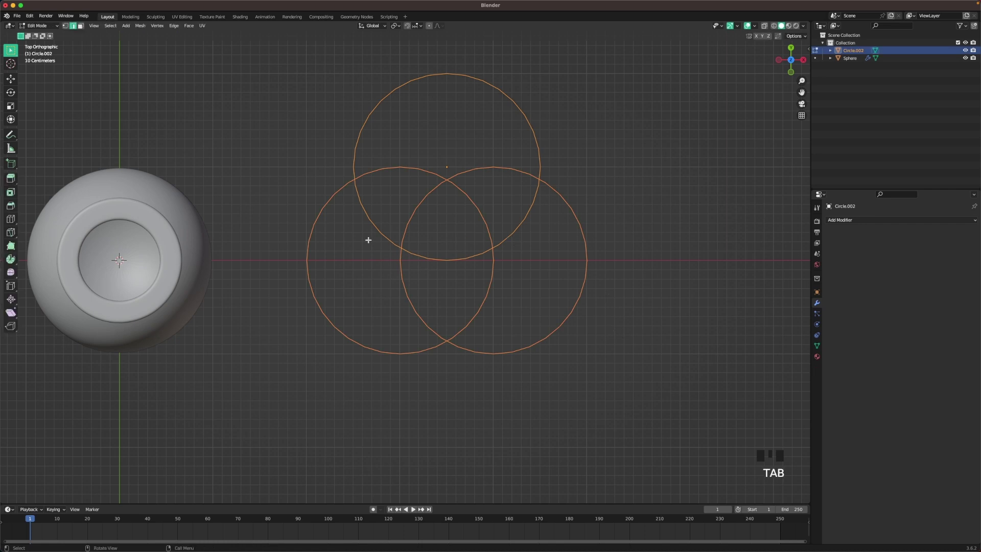
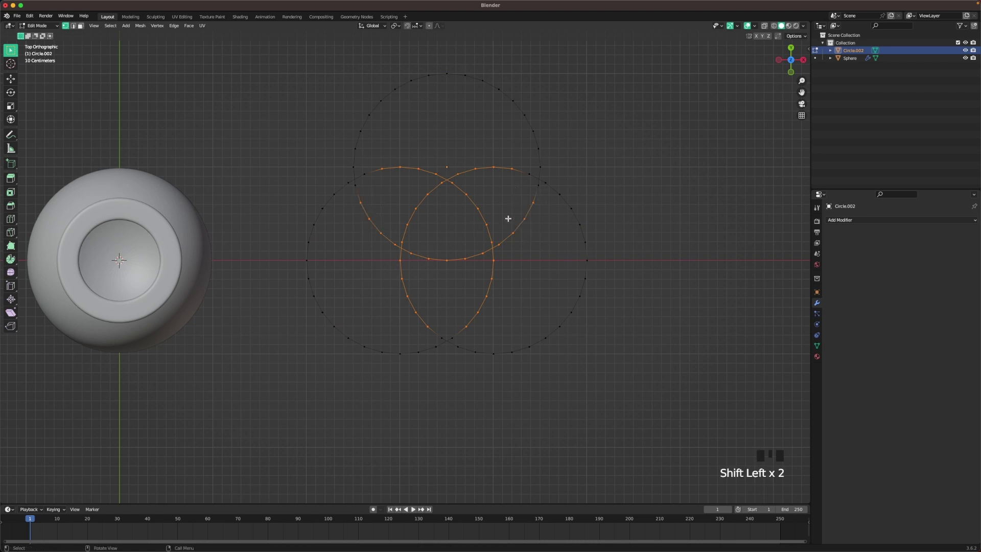
{"action": "key", "text": "x"}
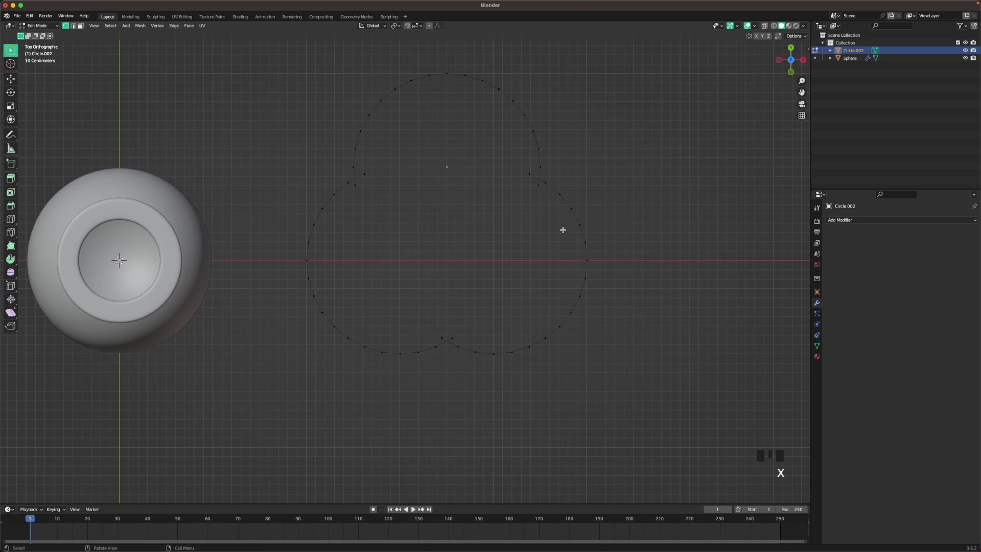
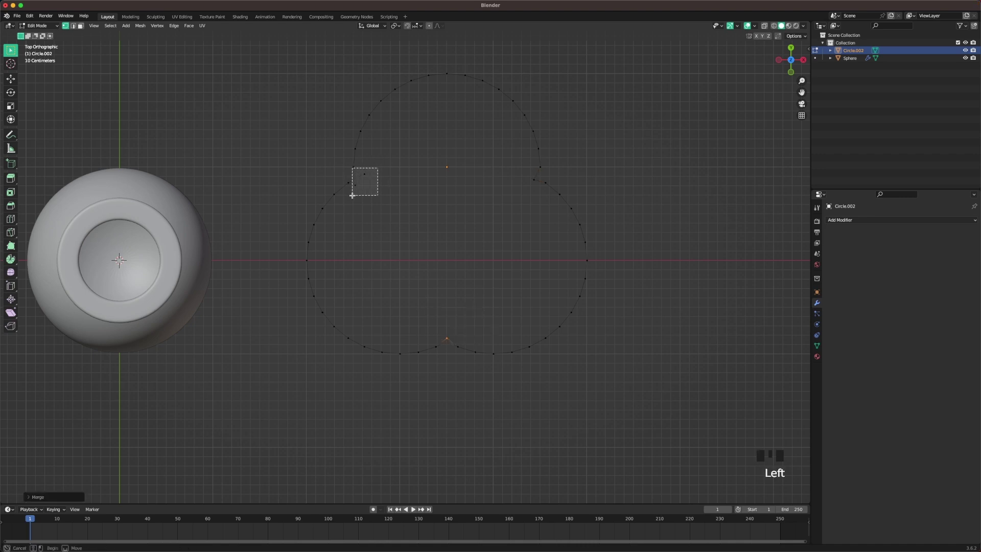
{"action": "key", "text": "m"}
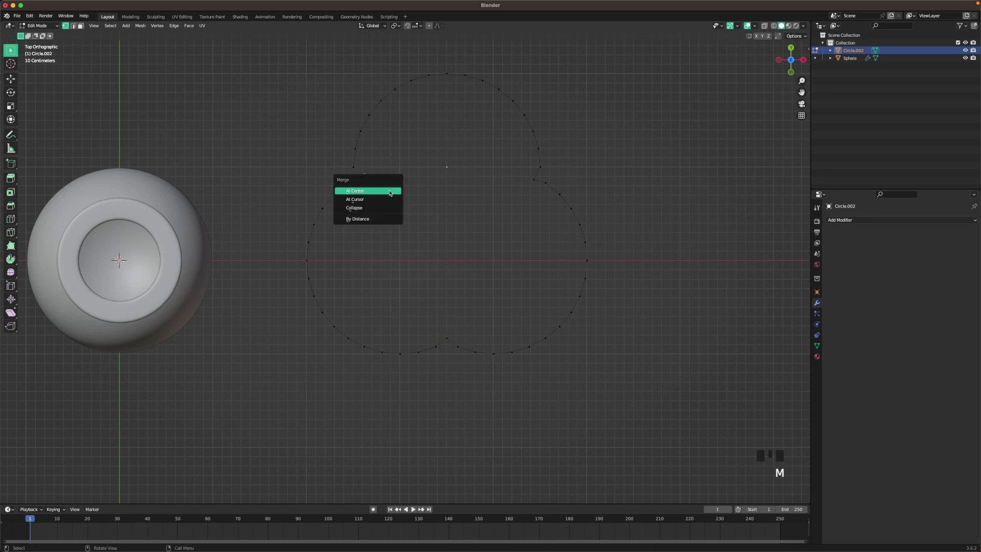
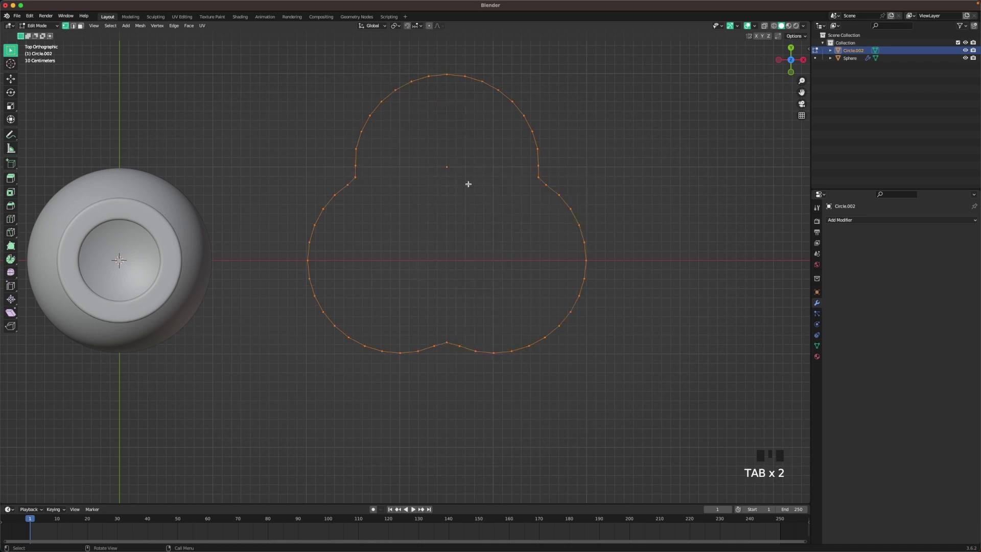
{"action": "left_click_drag", "start_coordinate": [471, 184], "coordinate": [631, 234]}
{"action": "scroll", "scroll_direction": "down", "scroll_amount": 3}
Twist the trefoil with a Screw modifier on Z, add Subdivision, and shrink the rope.
{"action": "left_click_drag", "start_coordinate": [469, 330], "coordinate": [494, 290]}
{"action": "scroll", "scroll_direction": "up", "scroll_amount": 3}
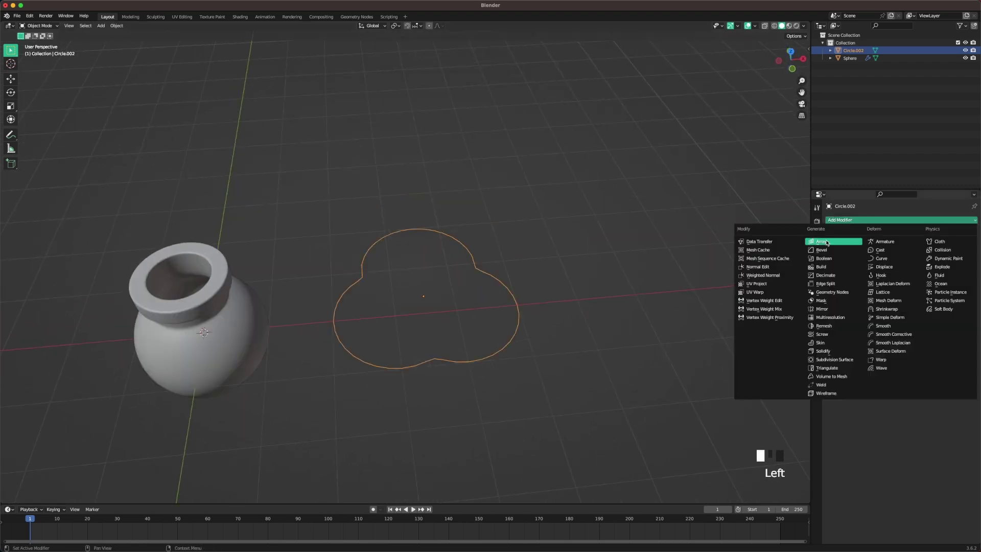
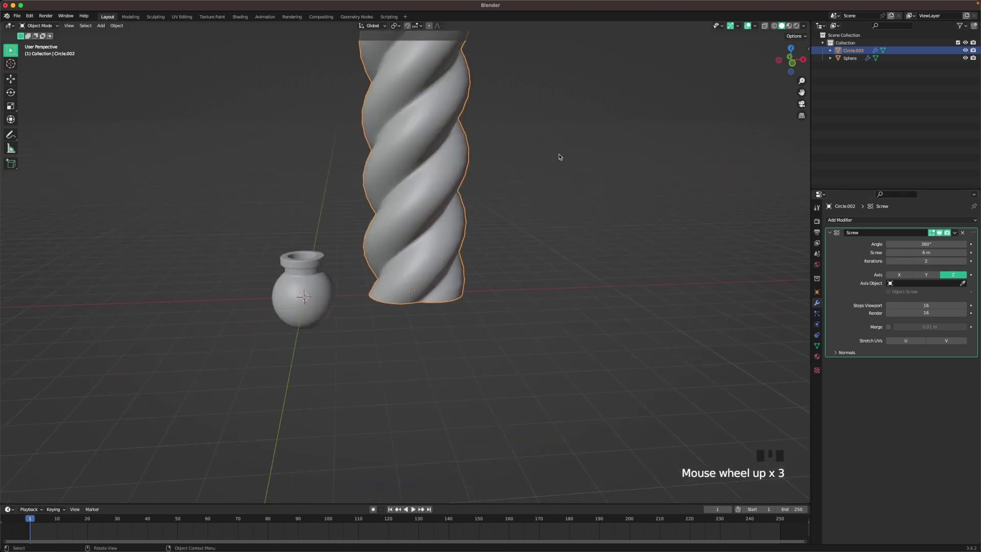
{"action": "key", "text": "ctrl+2"}
{"action": "scroll", "scroll_direction": "up", "scroll_amount": 3}
{"action": "left_click_drag", "start_coordinate": [441, 293], "coordinate": [639, 67]}
{"action": "key", "text": "s"}
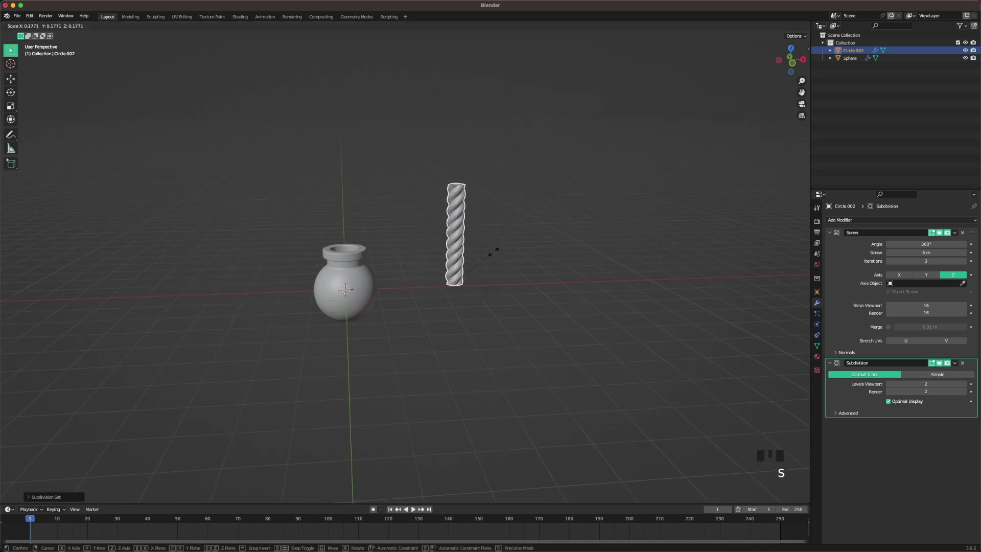
Snap the rope to the cursor in the bottle neck and scale it to fit.
{"action": "left_click_drag", "start_coordinate": [408, 280], "coordinate": [466, 269]}
{"action": "scroll", "scroll_direction": "up", "scroll_amount": 3}
{"action": "key", "text": "shift+s"}
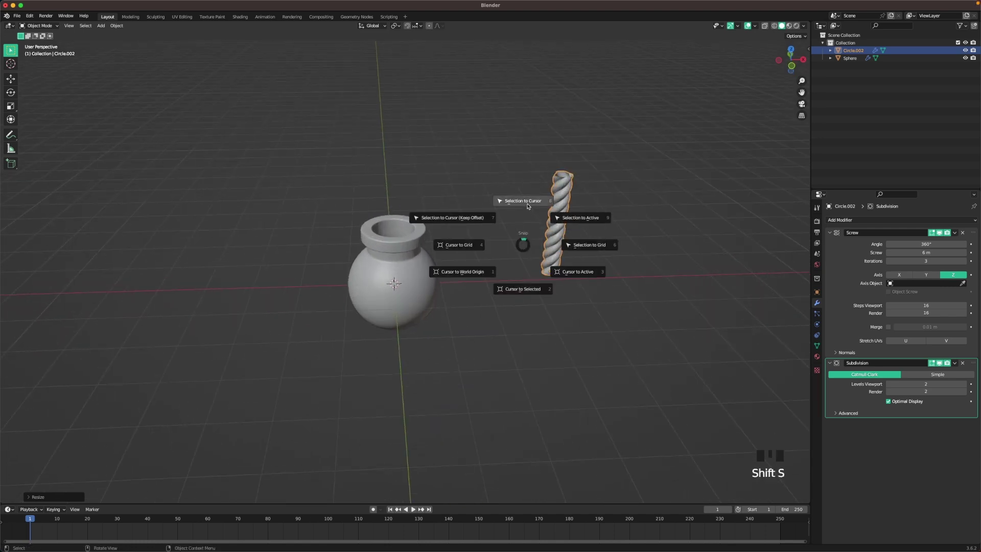
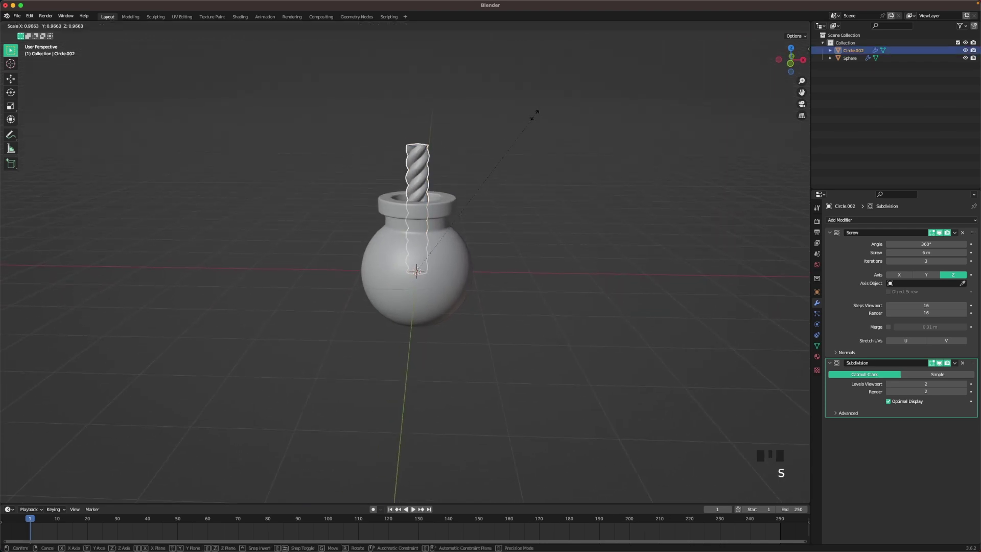
{"action": "left_click", "coordinate": [530, 190]}
{"action": "left_click_drag", "start_coordinate": [521, 341], "coordinate": [501, 240]}
Add a Bezier circle and enlarge it to ring the sphere's middle.
{"action": "key", "text": "shift+a"}
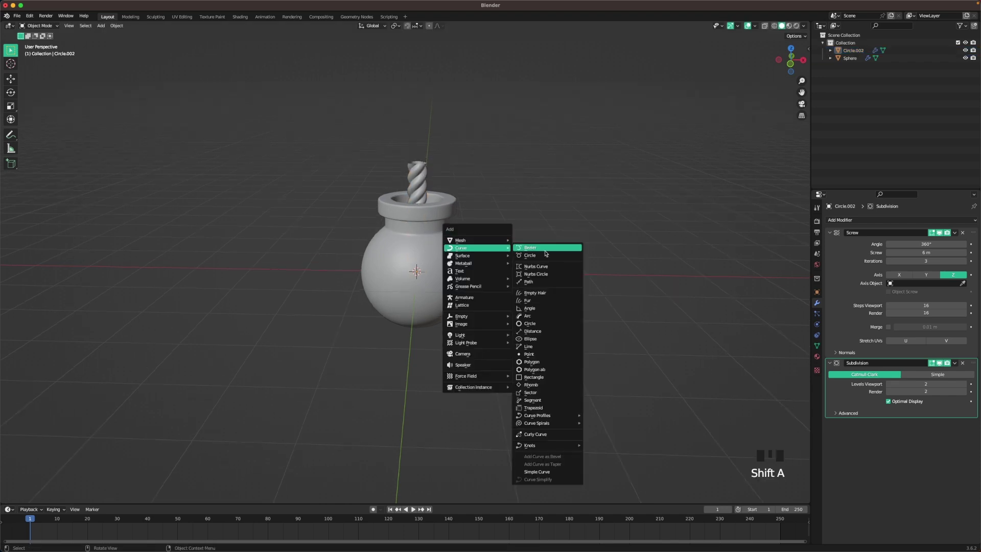
{"action": "scroll", "scroll_direction": "up", "scroll_amount": 3}
{"action": "key", "text": "s"}
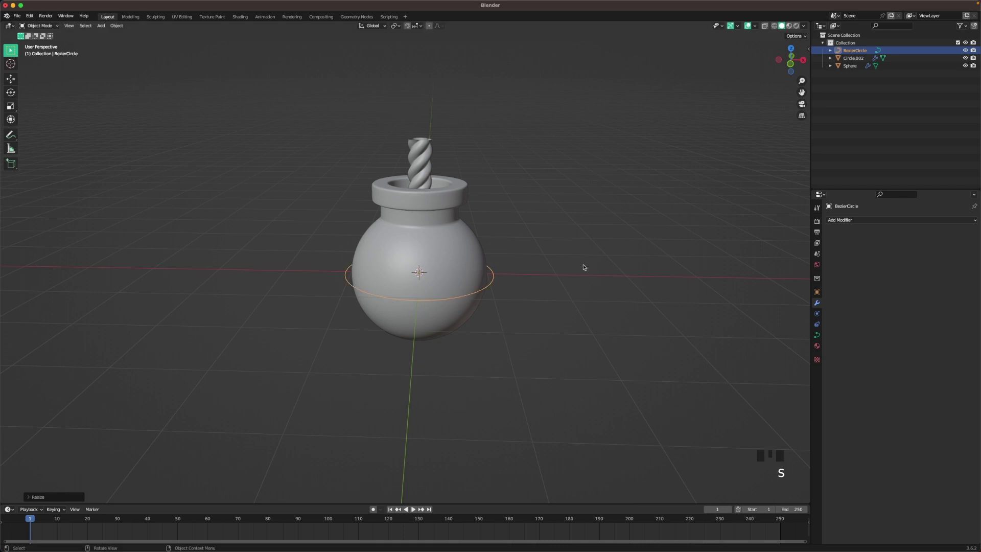
{"action": "scroll", "scroll_direction": "up", "scroll_amount": 3}
Duplicate the circle guide in front view and raise the copy to the neck's base.
{"action": "key", "text": "shift+d"}
{"action": "key", "text": "`"}
{"action": "scroll", "scroll_direction": "up", "scroll_amount": 3}
{"action": "key", "text": "g"}
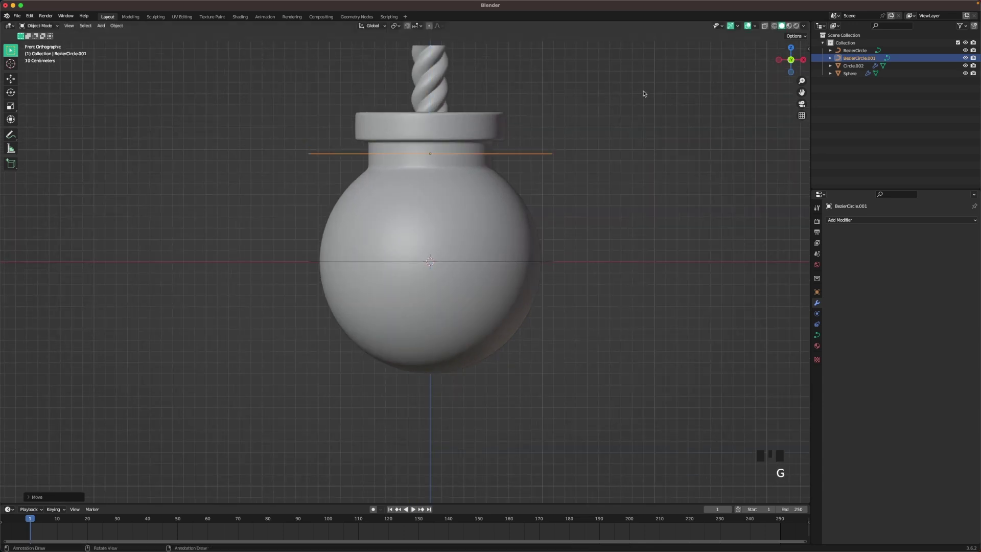
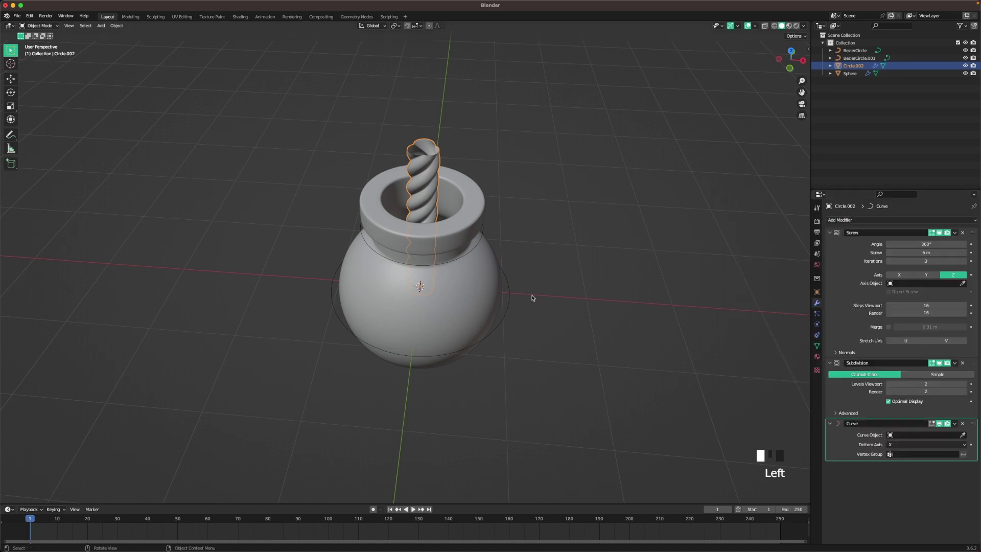
Set the rope's Curve modifier to follow the lower BezierCircle and scale the rope thinner.
{"action": "left_click_drag", "start_coordinate": [561, 292], "coordinate": [966, 435]}
{"action": "left_click", "coordinate": [966, 435]}
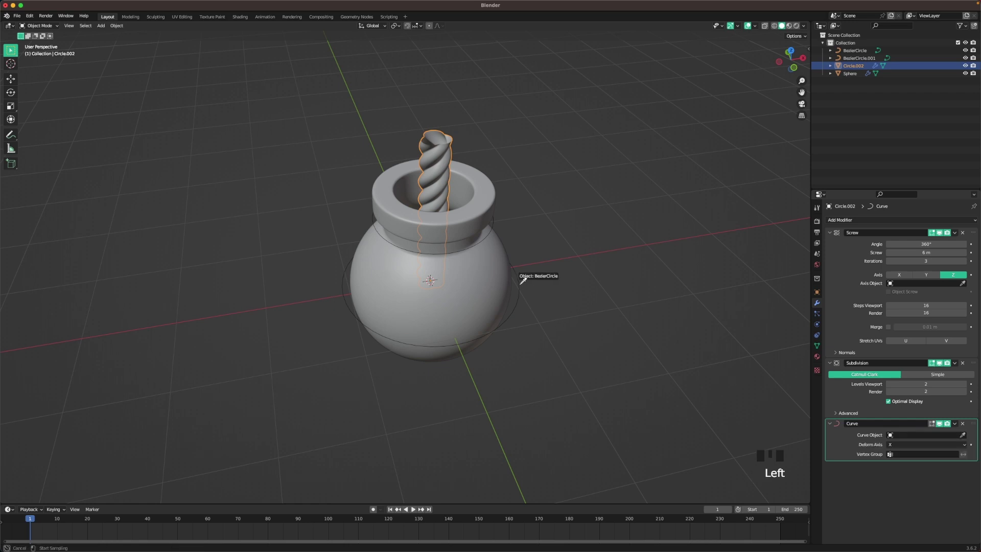
{"action": "left_click_drag", "start_coordinate": [602, 363], "coordinate": [774, 379]}
{"action": "scroll", "scroll_direction": "up", "scroll_amount": 3}
{"action": "left_click_drag", "start_coordinate": [906, 444], "coordinate": [579, 337]}
{"action": "scroll", "scroll_direction": "down", "scroll_amount": 3}
{"action": "left_click_drag", "start_coordinate": [508, 366], "coordinate": [653, 100]}
{"action": "key", "text": "s"}
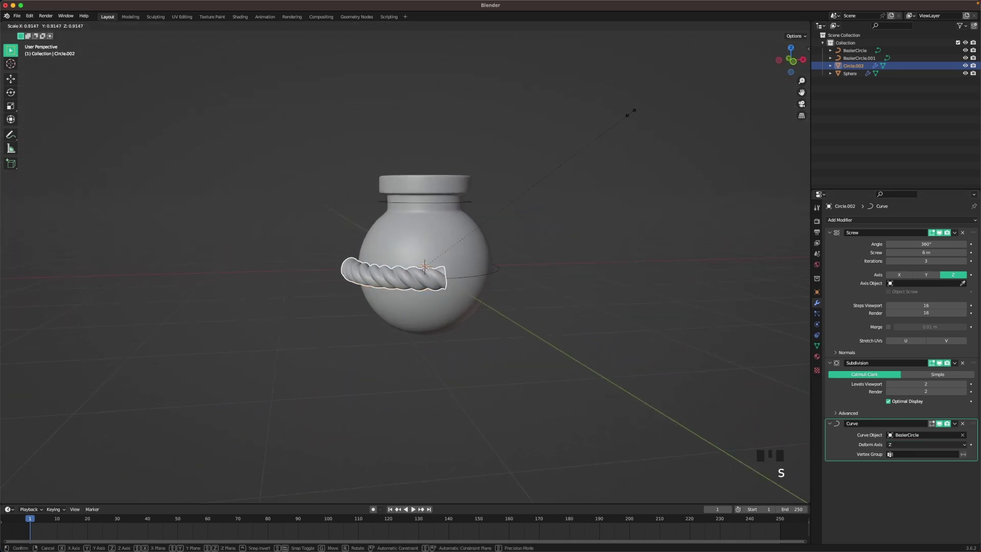
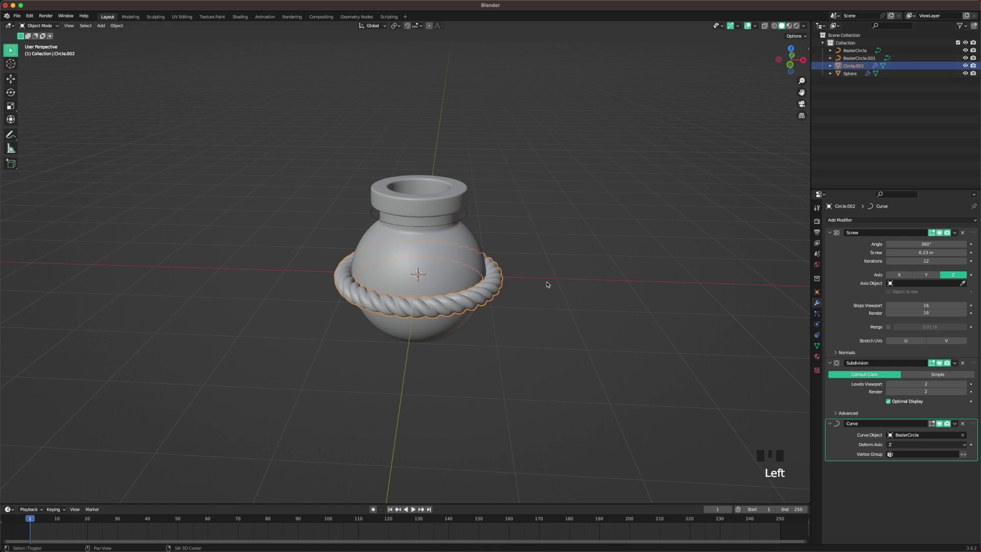
Duplicate the rope to make a second one for the bottle neck.
{"action": "key", "text": "shift+d"}
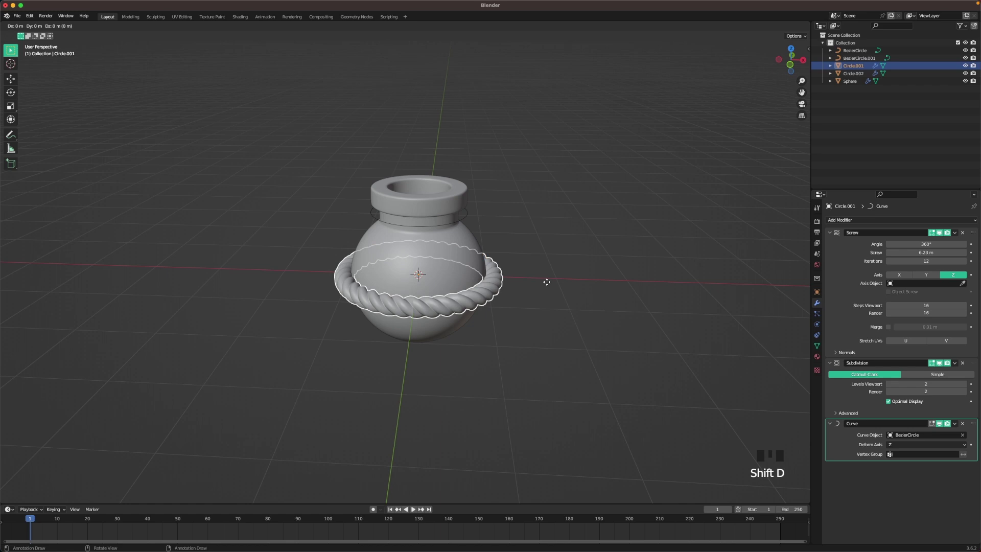
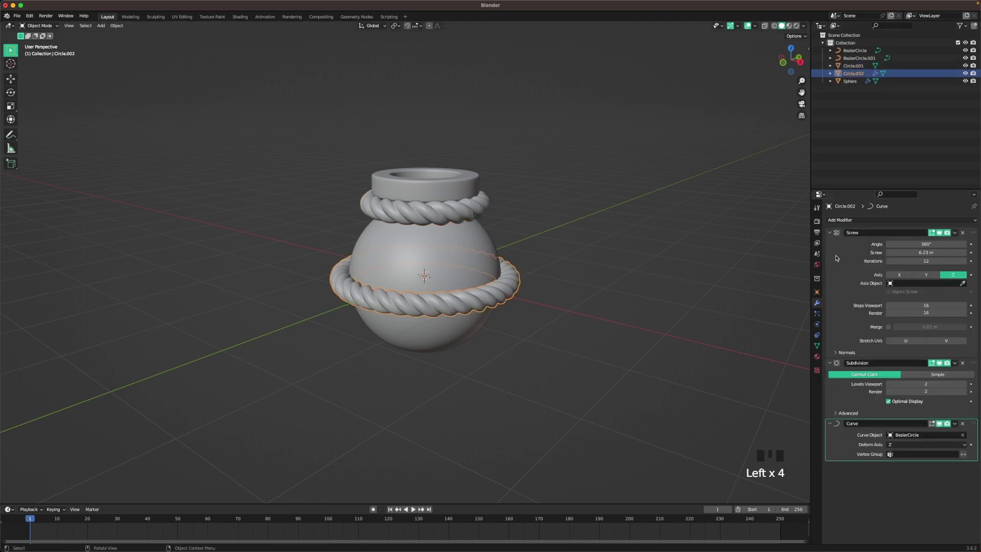
Apply the lower rope's Screw and Curve modifiers so its twist and bend are permanent.
{"action": "key", "text": "a"}
{"action": "key", "text": "a"}
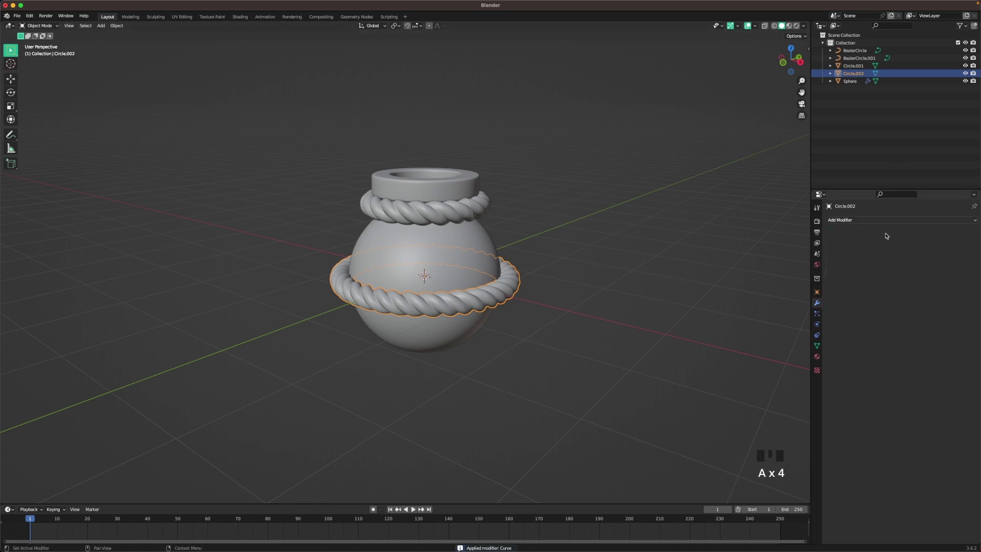
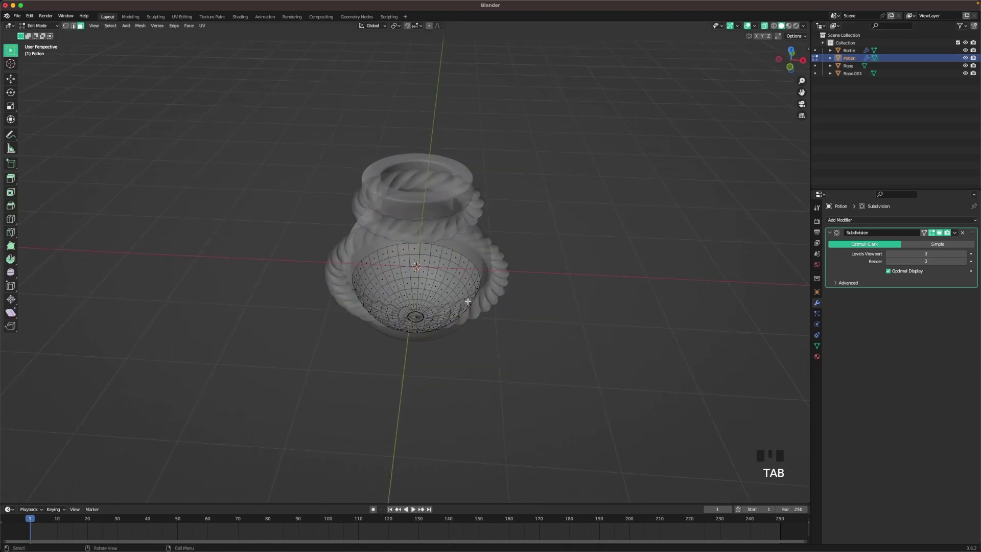
Lift a few top-surface vertices with proportional editing along Z to ripple the liquid.
{"action": "scroll", "scroll_direction": "up", "scroll_amount": 3}
{"action": "key", "text": "2"}
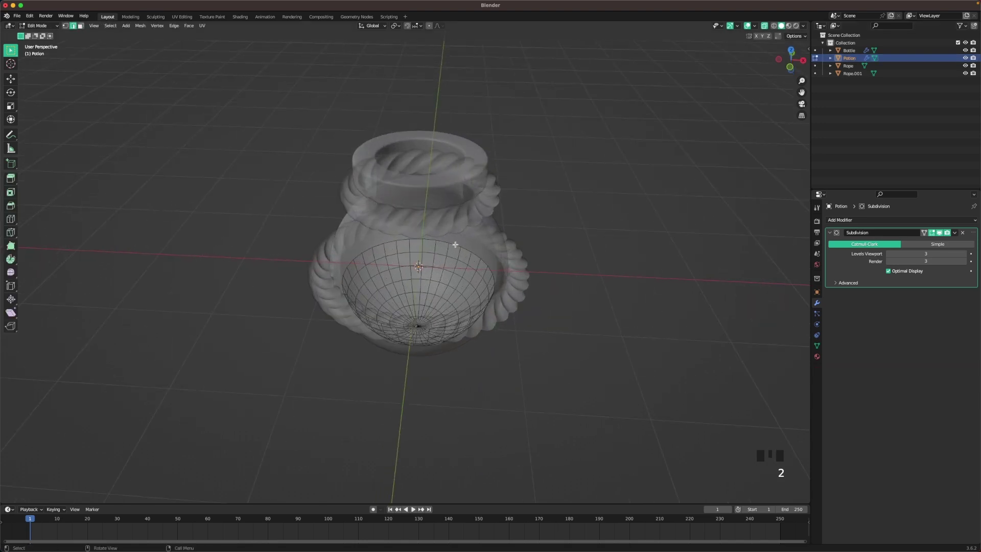
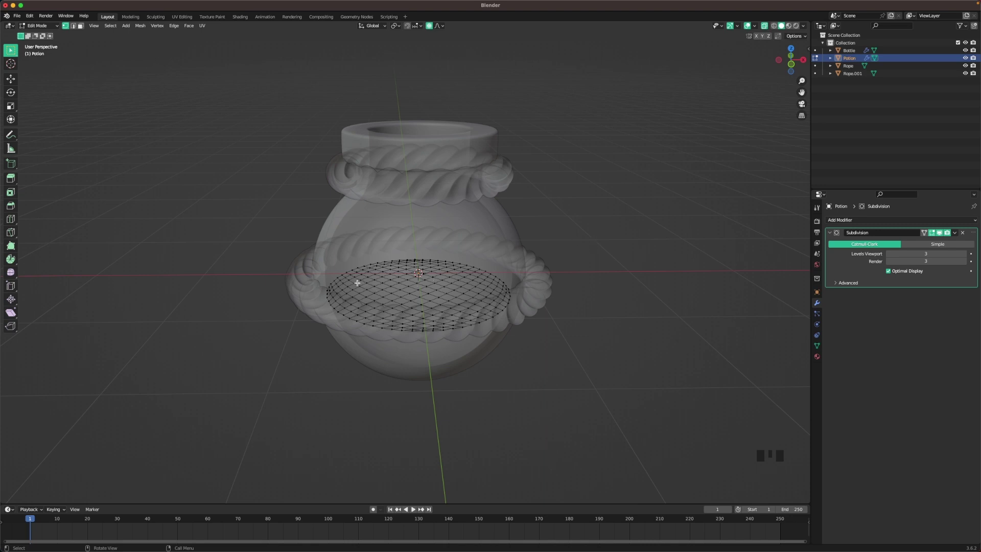
{"action": "left_click", "coordinate": [356, 281]}
{"action": "left_click", "coordinate": [355, 282]}
{"action": "key", "text": "g"}
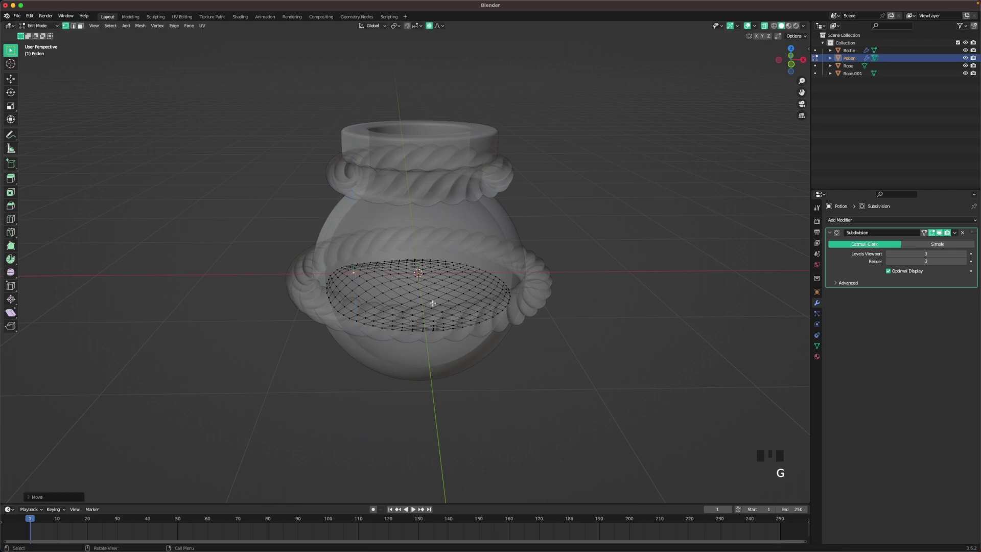
{"action": "left_click", "coordinate": [423, 310]}
{"action": "key", "text": "g"}
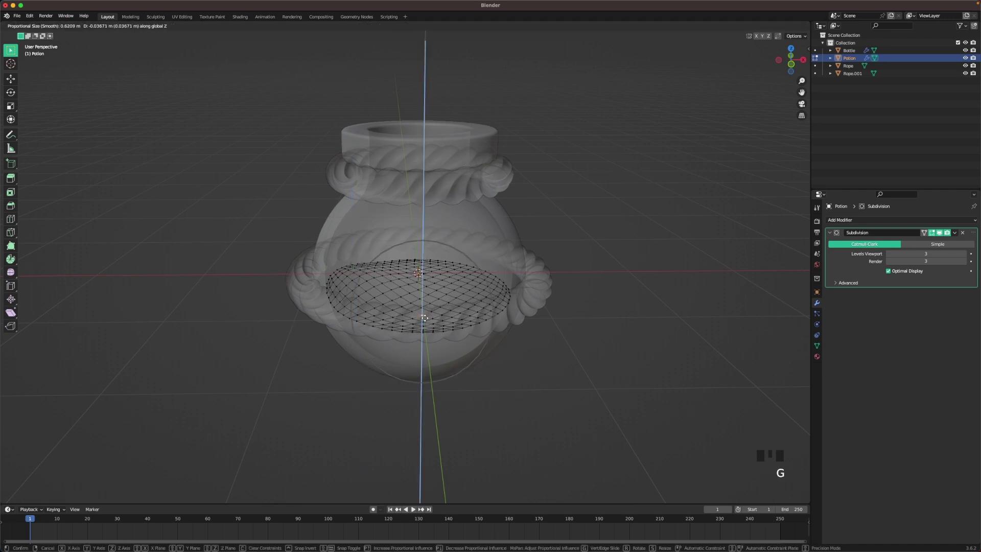
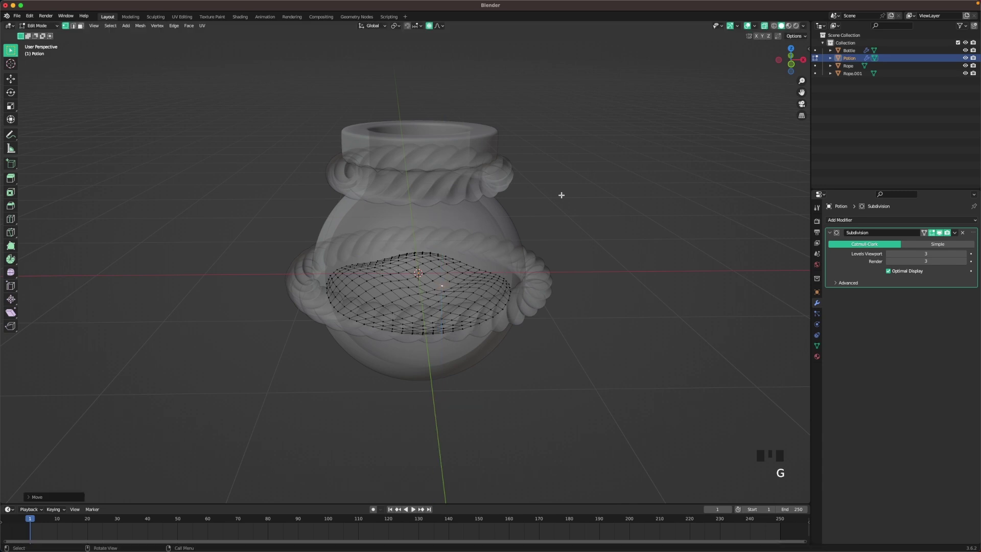
Reveal the potion's hidden lower half and return to opaque solid shading in Object Mode.
{"action": "scroll", "scroll_direction": "down", "scroll_amount": 3}
{"action": "key", "text": "alt+h"}
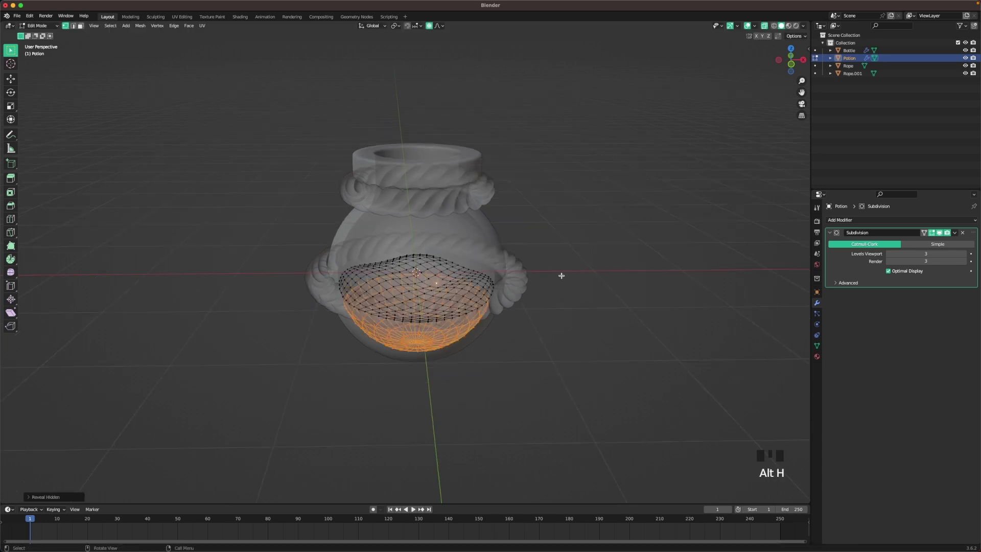
{"action": "left_click_drag", "start_coordinate": [561, 291], "coordinate": [651, 229]}
{"action": "left_click", "coordinate": [651, 229]}
{"action": "left_click", "coordinate": [630, 182]}
{"action": "middle_click", "coordinate": [617, 257]}
{"action": "scroll", "scroll_direction": "down", "scroll_amount": 3}
{"action": "left_click", "coordinate": [425, 278]}
{"action": "left_click", "coordinate": [436, 272]}
{"action": "left_click", "coordinate": [640, 187]}
{"action": "key", "text": "z"}
{"action": "left_click", "coordinate": [569, 176]}
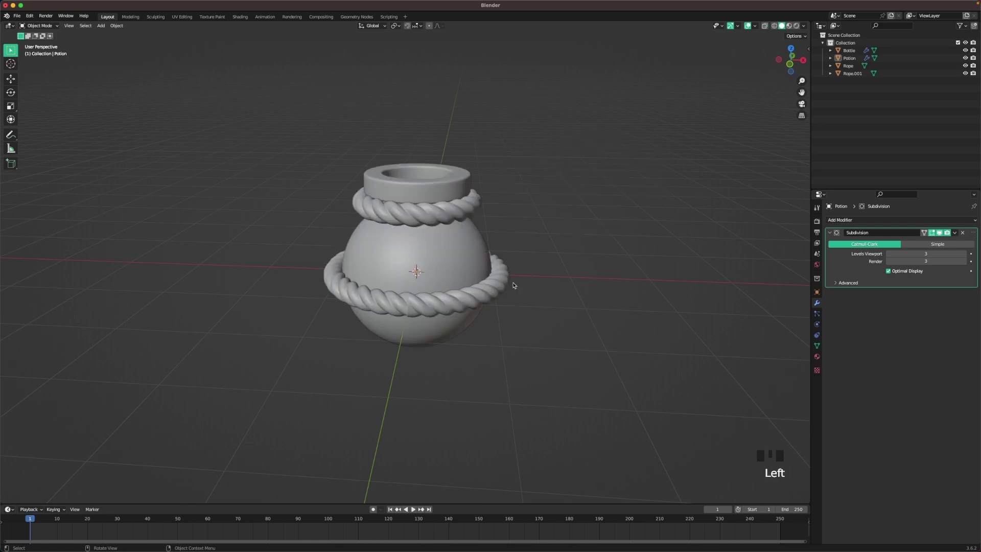
Tilt the lower rope Rope.001 diagonally across the bottle body from front view.
{"action": "left_click", "coordinate": [505, 285]}
{"action": "key", "text": "`"}
{"action": "scroll", "scroll_direction": "up", "scroll_amount": 3}
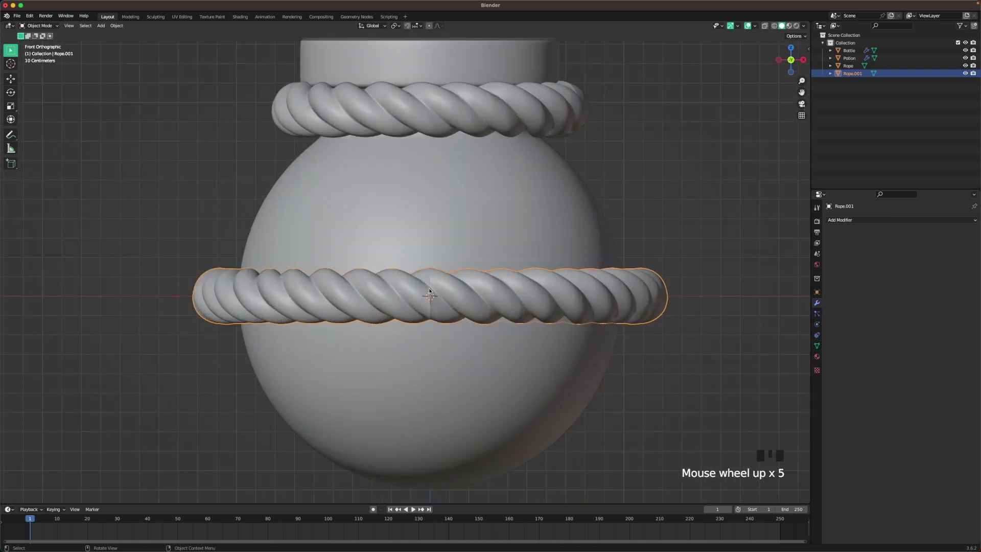
{"action": "scroll", "scroll_direction": "down", "scroll_amount": 3}
{"action": "left_click_drag", "start_coordinate": [492, 225], "coordinate": [584, 313]}
{"action": "key", "text": "r"}
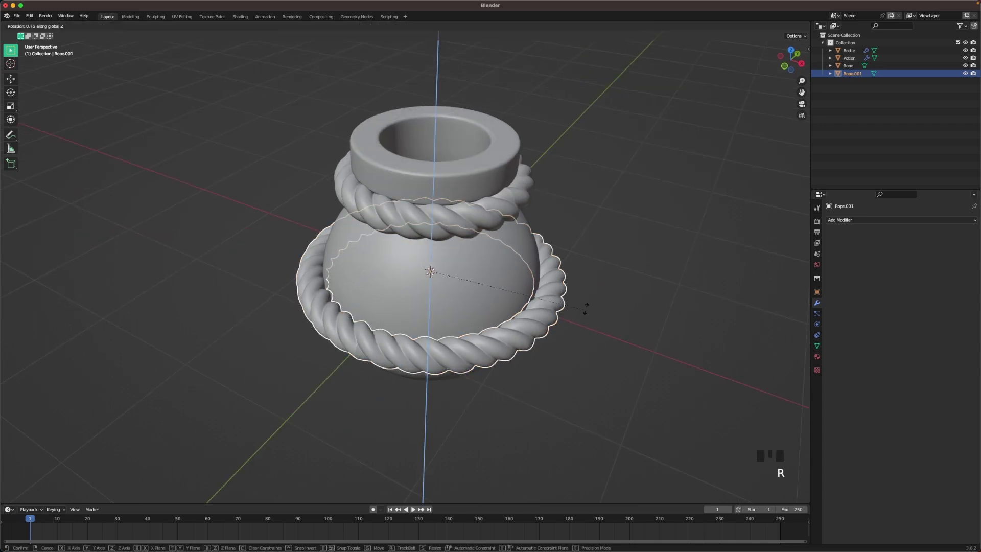
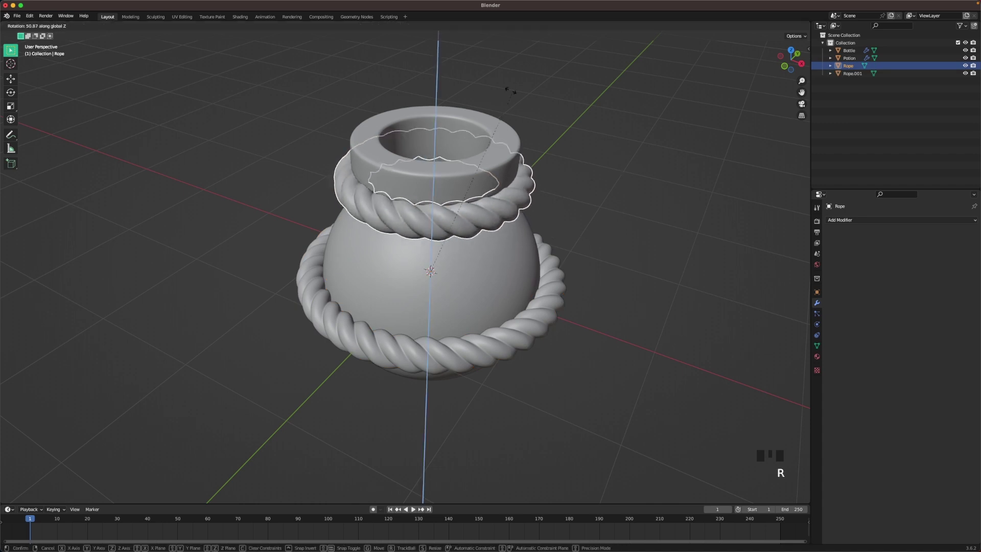
{"action": "left_click_drag", "start_coordinate": [518, 219], "coordinate": [607, 213]}
{"action": "key", "text": "`"}
{"action": "left_click", "coordinate": [540, 284]}
{"action": "scroll", "scroll_direction": "down", "scroll_amount": 3}
{"action": "key", "text": "r"}
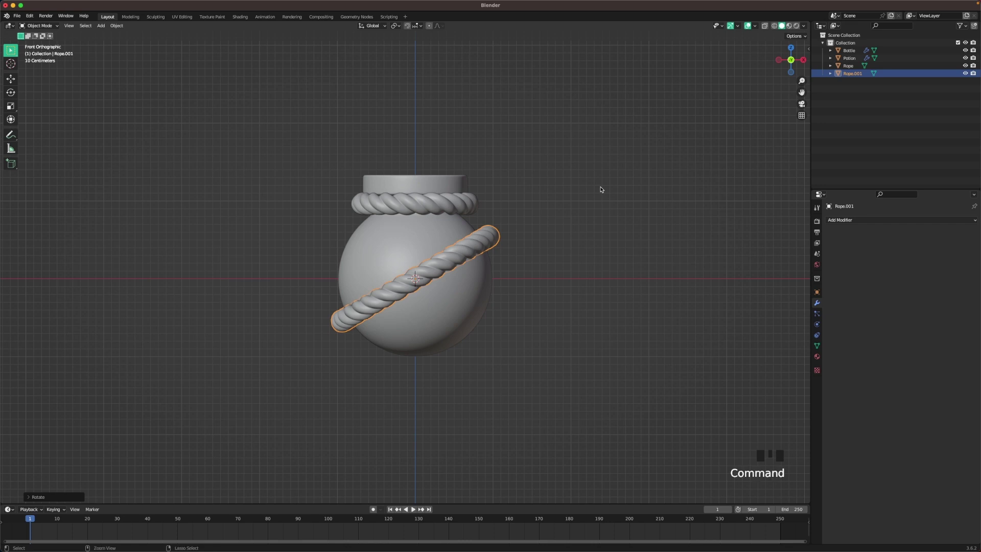
Make a linked copy Rope.002 tilted the opposite way and scale it along Y to form an X.
{"action": "key", "text": "d"}
{"action": "key", "text": "d"}
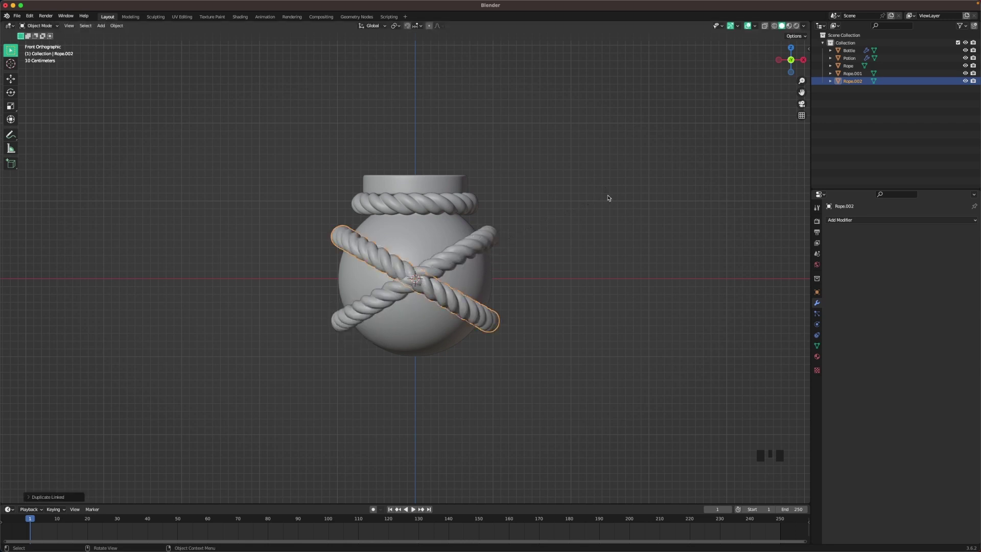
{"action": "left_click_drag", "start_coordinate": [621, 150], "coordinate": [568, 173]}
{"action": "scroll", "scroll_direction": "up", "scroll_amount": 3}
{"action": "key", "text": "s"}
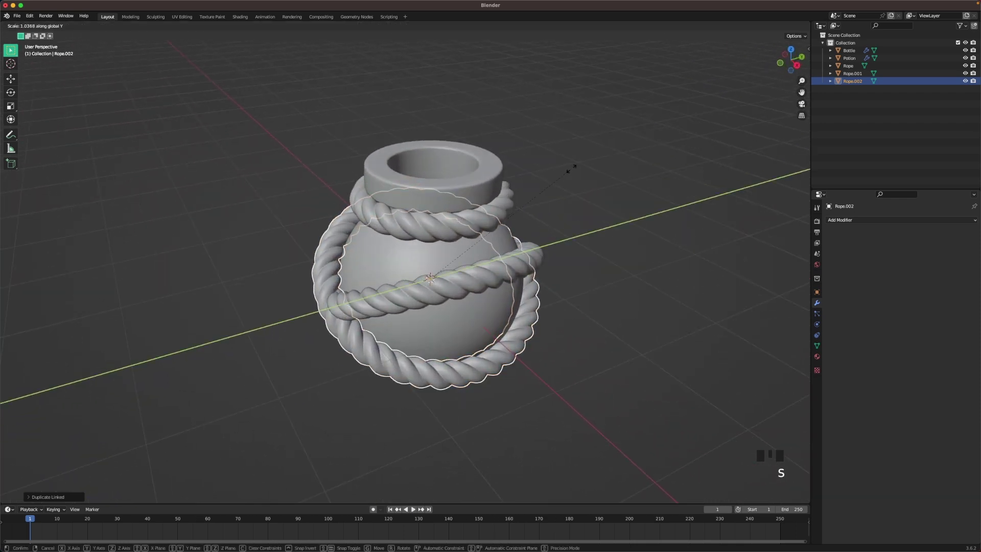
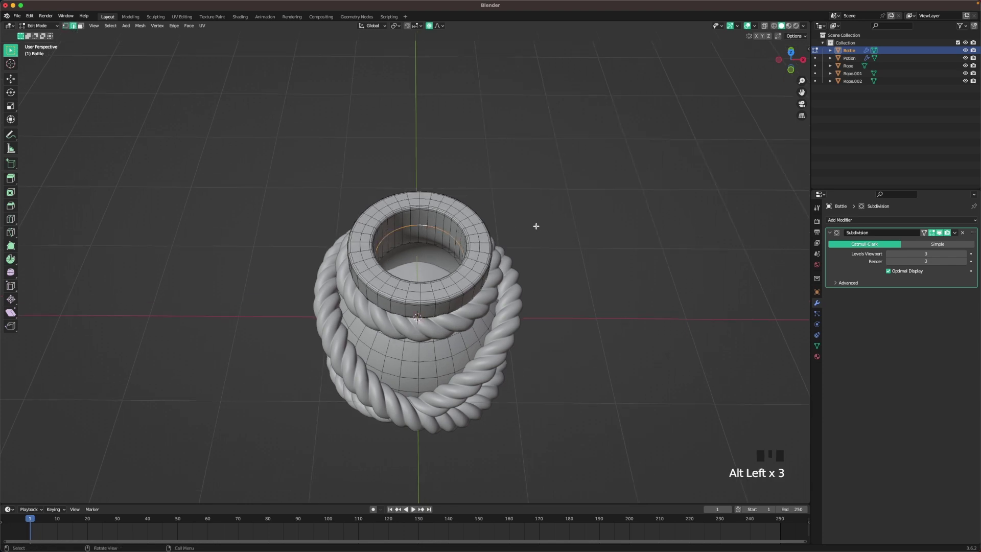
Duplicate the bottle's neck ring and separate it as its own object Bottle.001 for the cork.
{"action": "key", "text": "shift+d"}
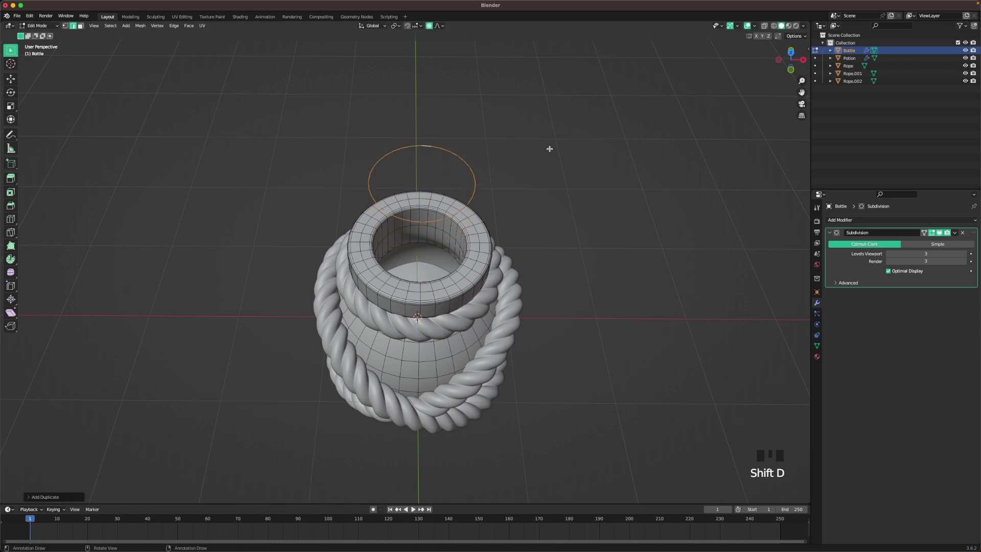
{"action": "key", "text": "p"}
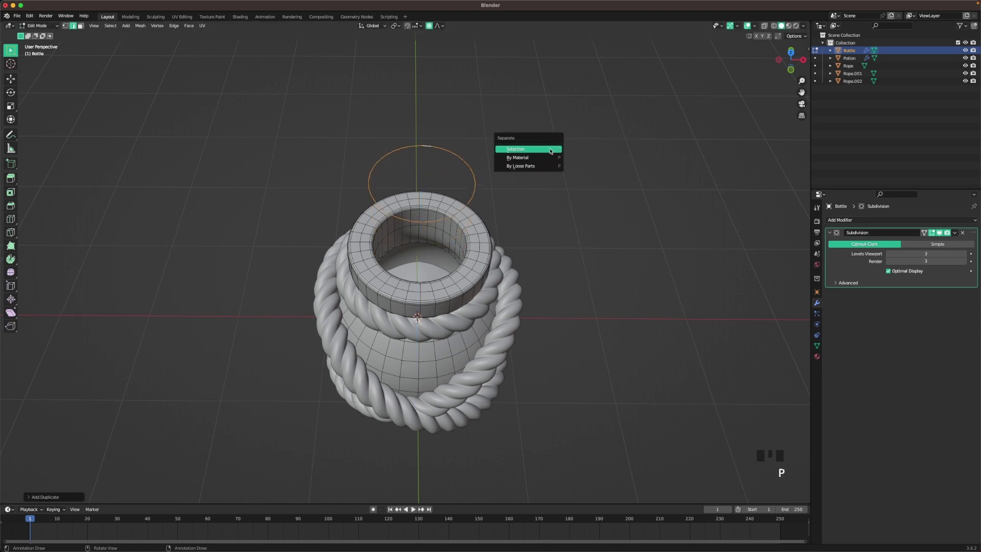
{"action": "middle_click", "coordinate": [559, 197]}
{"action": "key", "text": "Tab"}
{"action": "left_click", "coordinate": [570, 144]}
{"action": "left_click", "coordinate": [464, 128]}
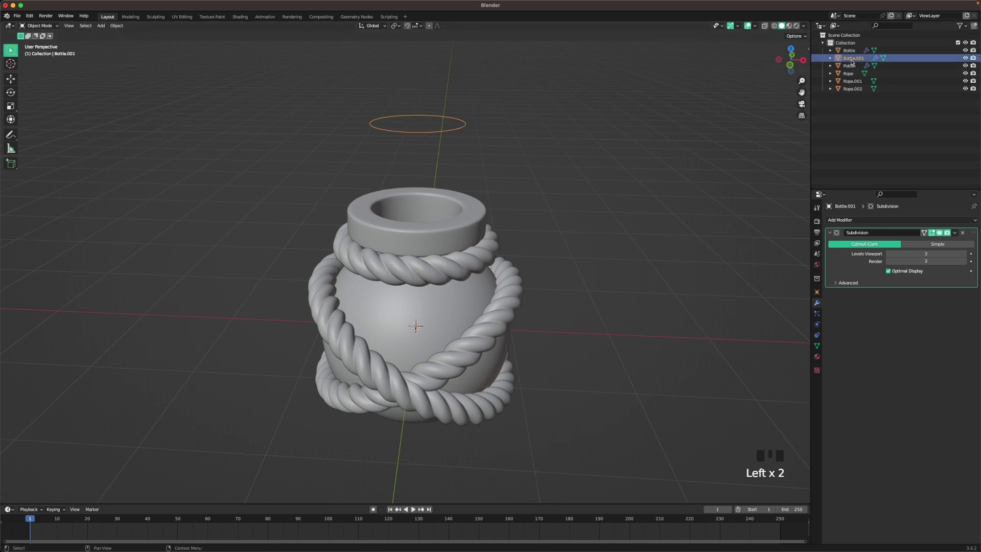
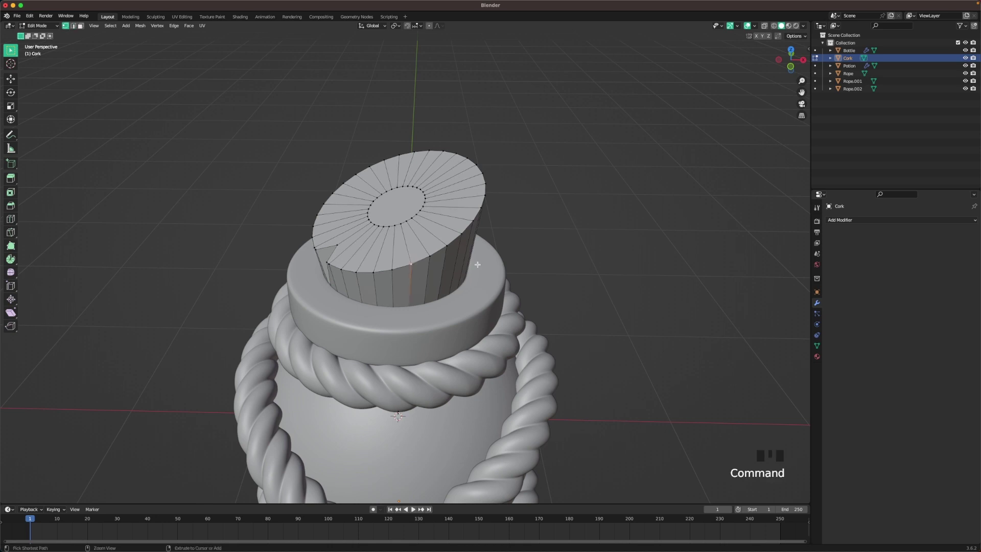
Bevel notches into the cork rim and smooth it with Bevel and Subdivision Surface modifiers.
{"action": "key", "text": "b"}
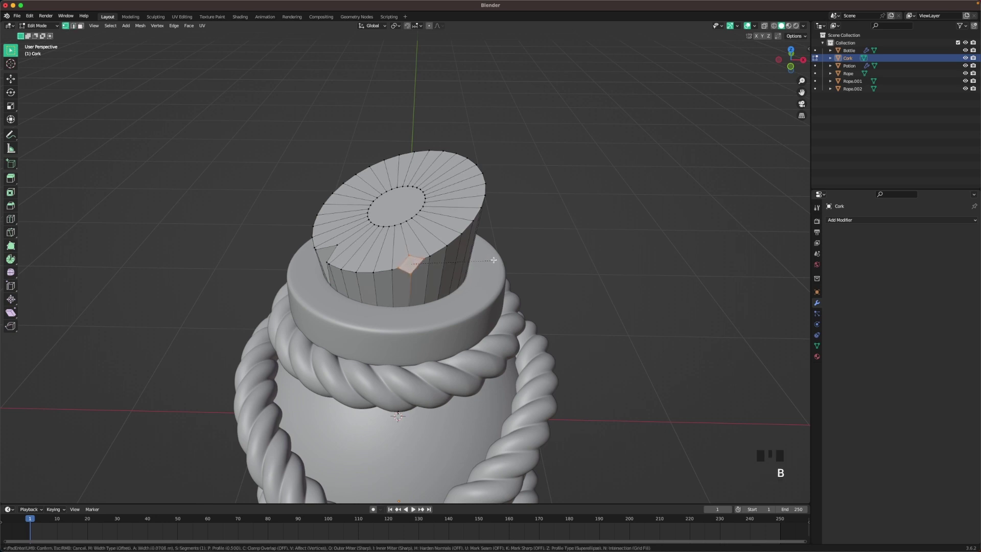
{"action": "scroll", "scroll_direction": "up", "scroll_amount": 3}
{"action": "key", "text": "x"}
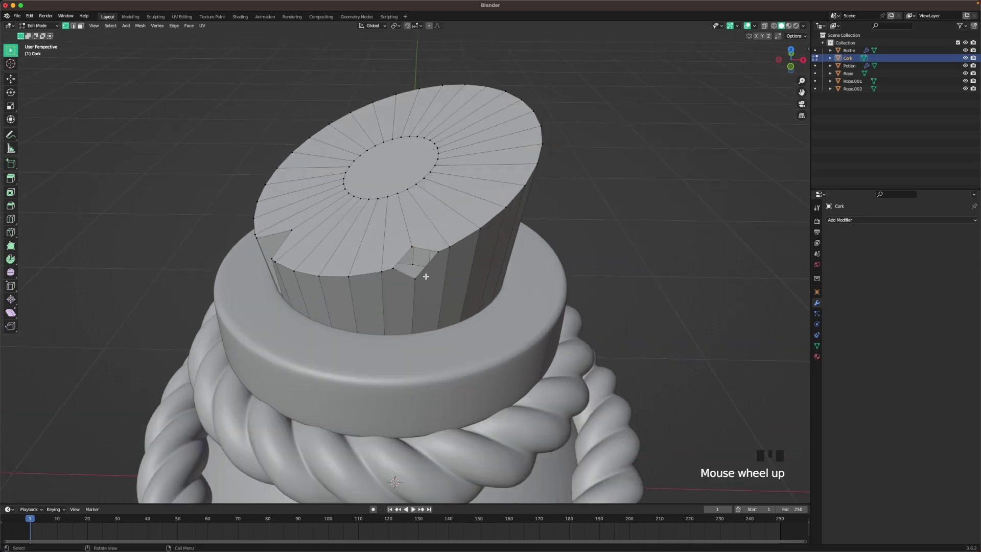
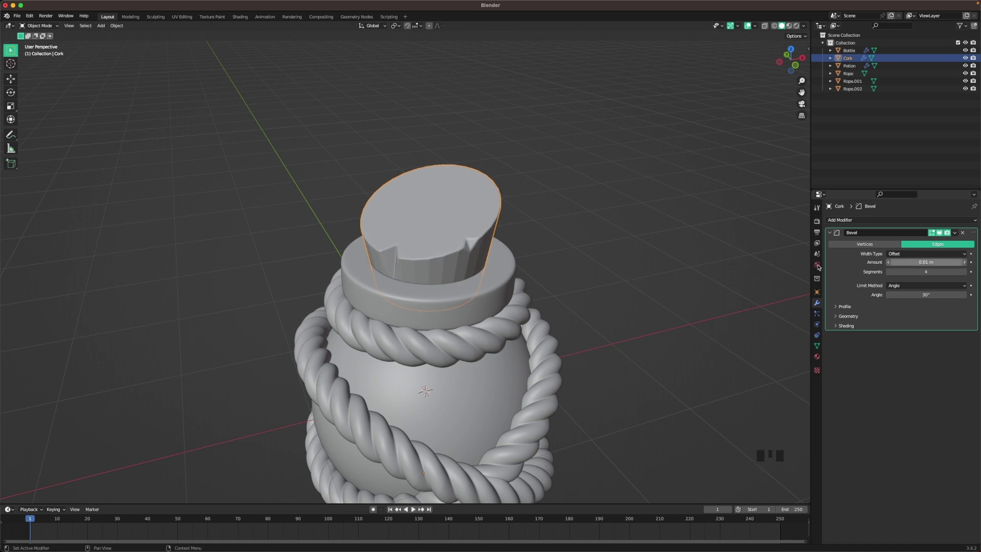
{"action": "left_click_drag", "start_coordinate": [578, 267], "coordinate": [569, 203]}
{"action": "key", "text": "ctrl+2"}
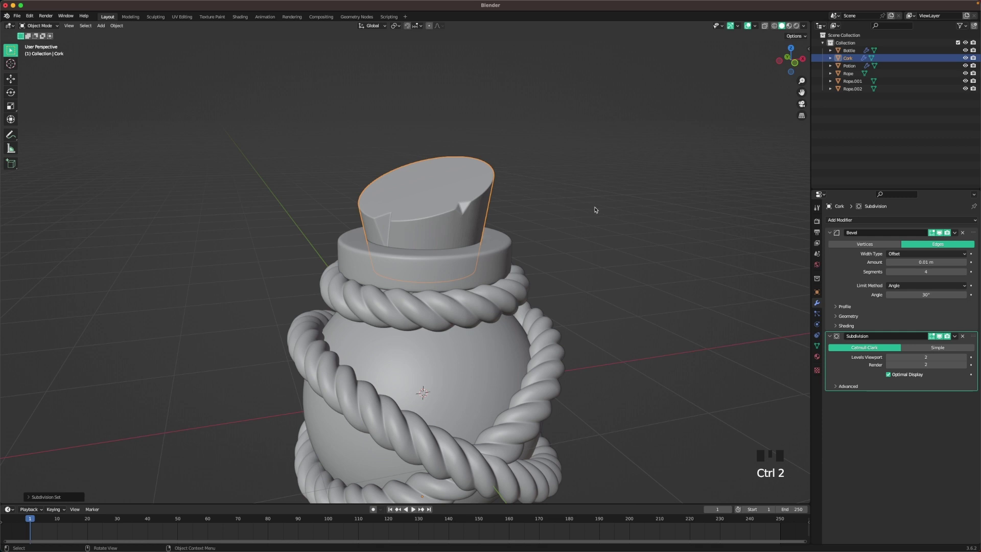
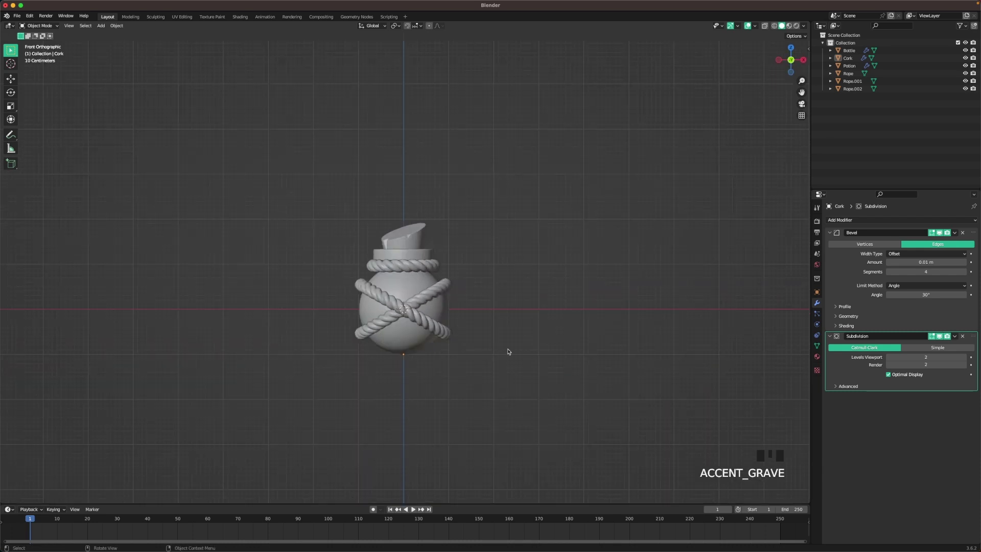
Add a Camera, look through it and pull it back along Z to frame the bottle front-on.
{"action": "scroll", "scroll_direction": "up", "scroll_amount": 3}
{"action": "left_click_drag", "start_coordinate": [537, 325], "coordinate": [590, 245]}
{"action": "left_click", "coordinate": [590, 245]}
{"action": "key", "text": "shift+a"}
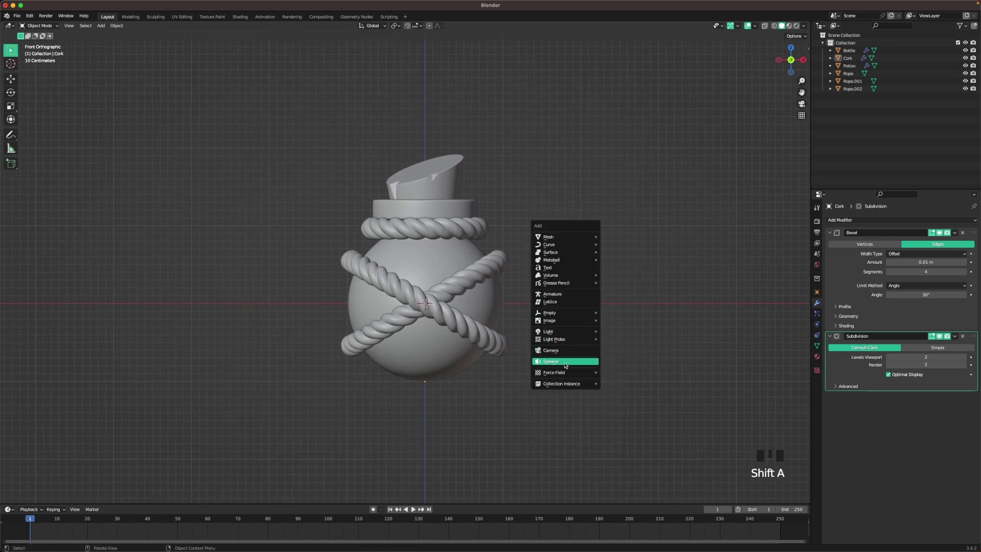
{"action": "key", "text": "`"}
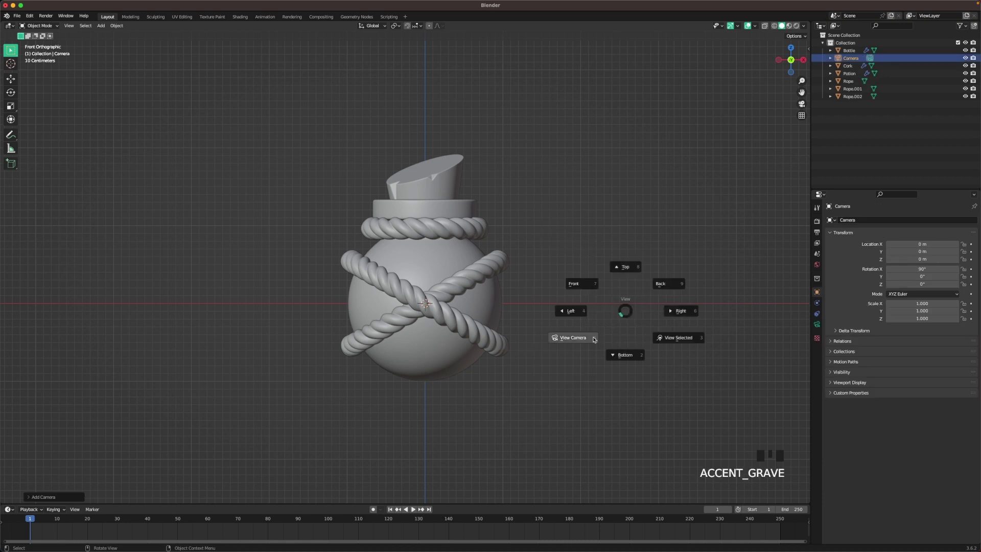
{"action": "key", "text": "g"}
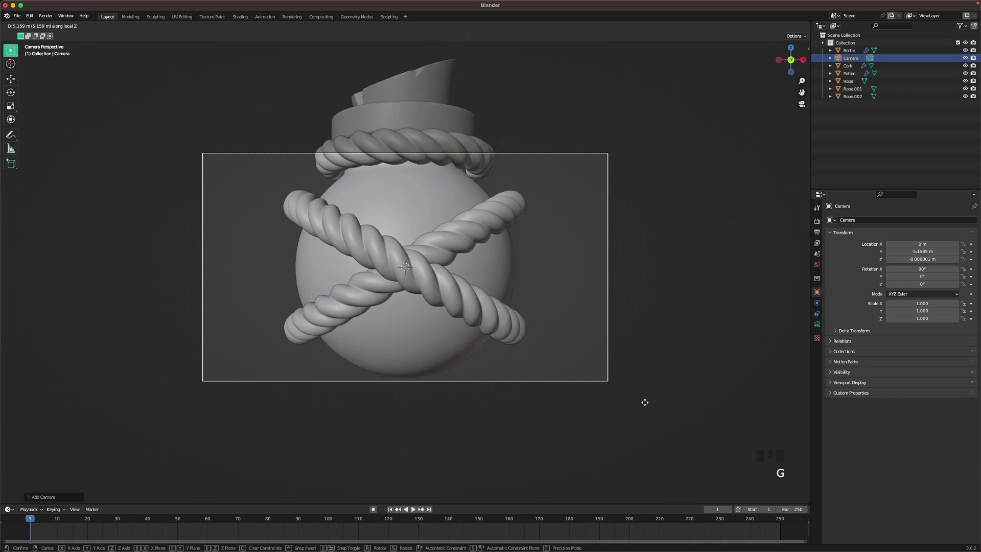
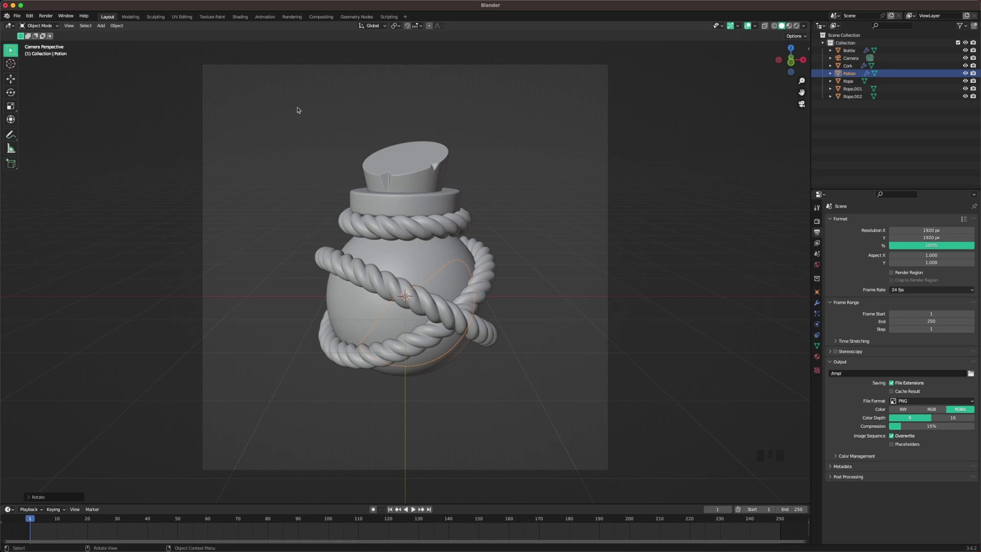
Select every bottle part in the Outliner and rotate the group 40 degrees around Y.
{"action": "left_click", "coordinate": [320, 122]}
{"action": "left_click", "coordinate": [326, 139]}
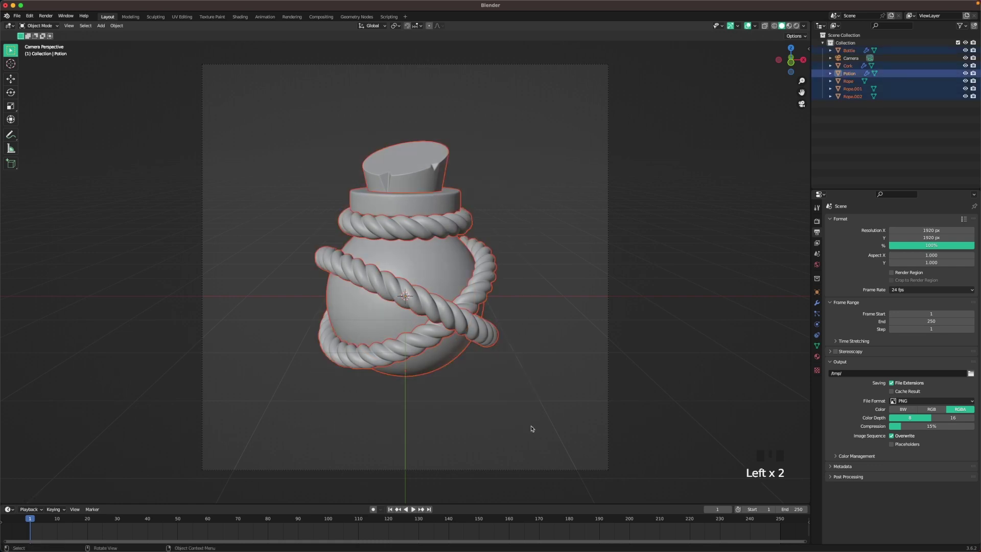
{"action": "key", "text": "r"}
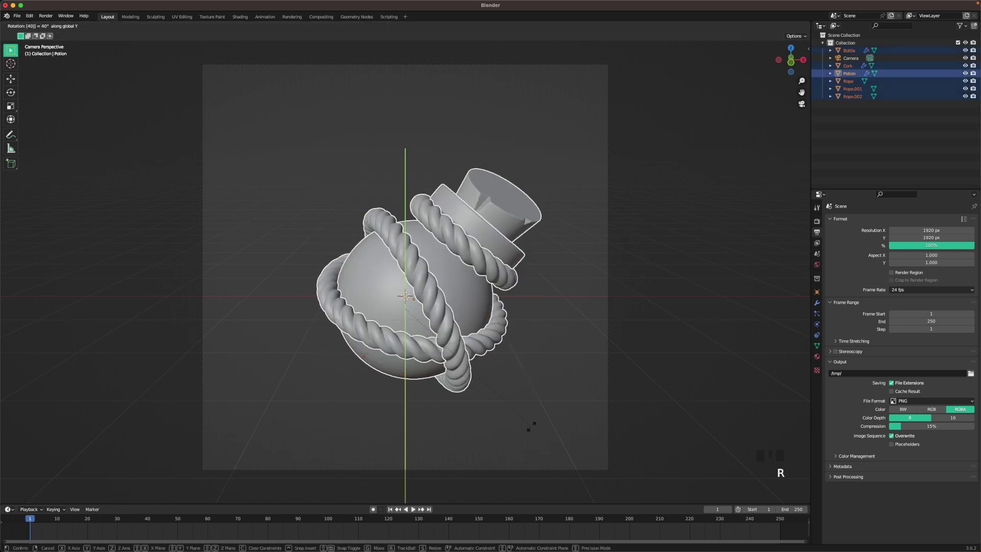
{"action": "left_click", "coordinate": [551, 328]}
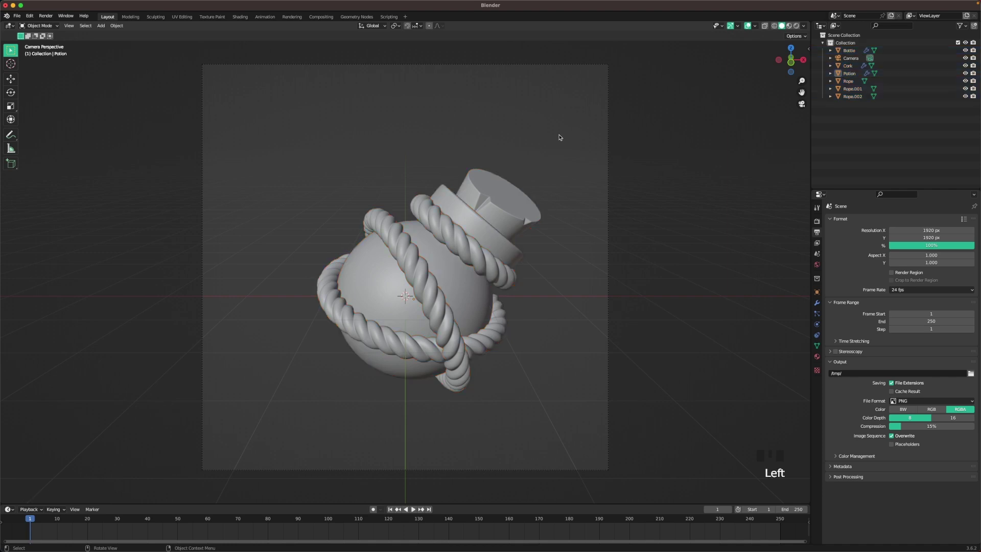
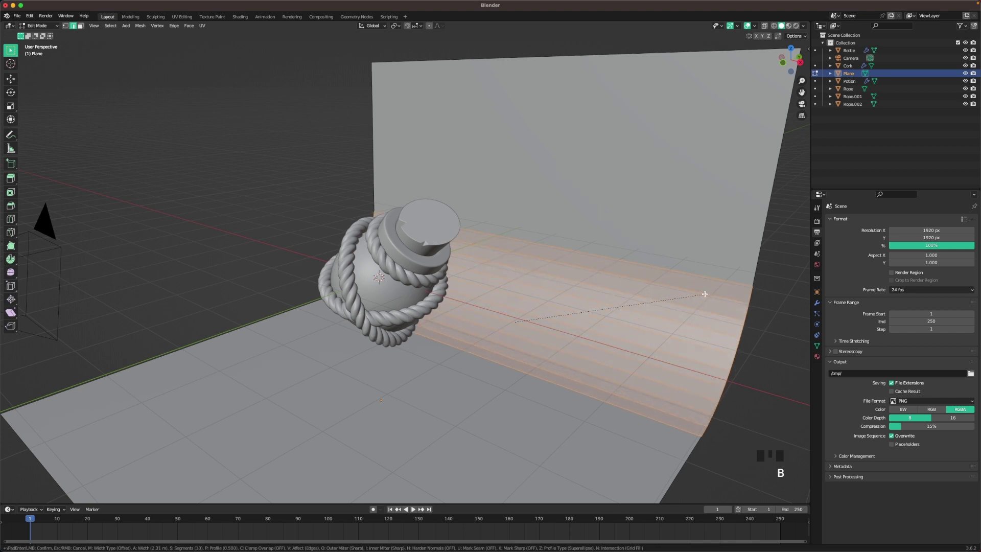
Leave Edit Mode on the bent backdrop plane and apply Shade Smooth to it.
{"action": "key", "text": "Tab"}
{"action": "scroll", "scroll_direction": "down", "scroll_amount": 3}
{"action": "middle_click", "coordinate": [528, 241]}
{"action": "scroll", "scroll_direction": "up", "scroll_amount": 3}
{"action": "left_click_drag", "start_coordinate": [537, 182], "coordinate": [515, 247]}
{"action": "left_click_drag", "start_coordinate": [515, 248], "coordinate": [577, 228]}
{"action": "key", "text": "`"}
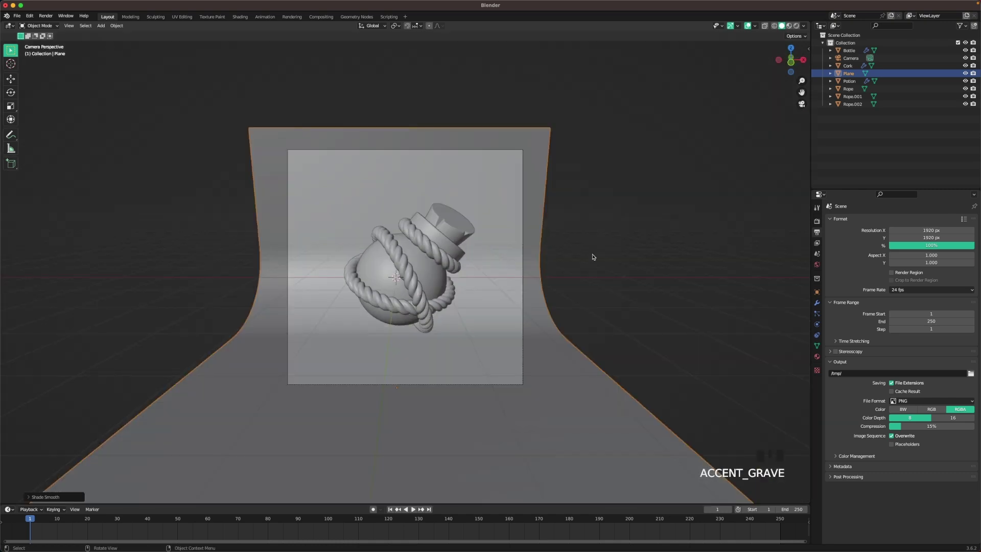
Set the render engine to Cycles on GPU Compute with 128 viewport and 512 render samples.
{"action": "scroll", "scroll_direction": "up", "scroll_amount": 3}
{"action": "left_click", "coordinate": [683, 215]}
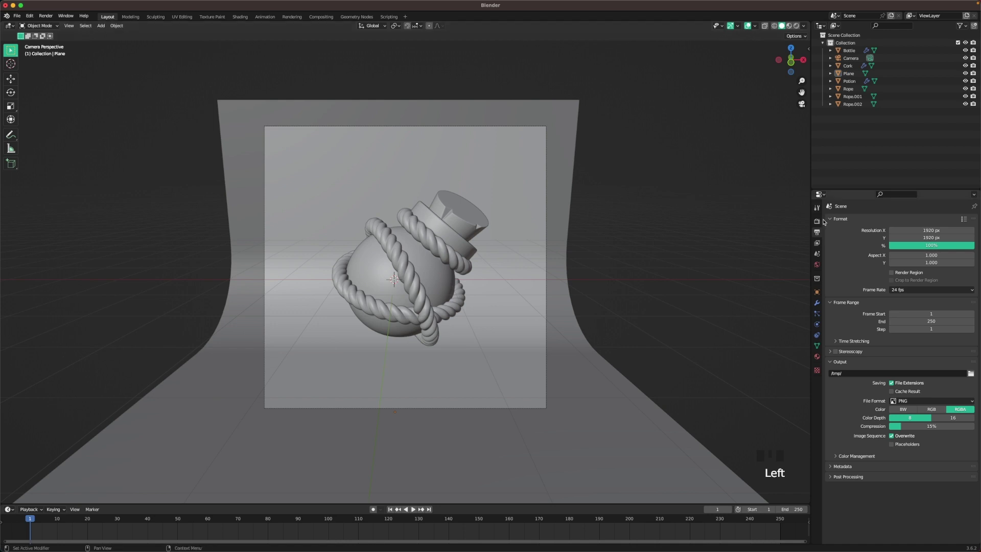
{"action": "left_click", "coordinate": [820, 221]}
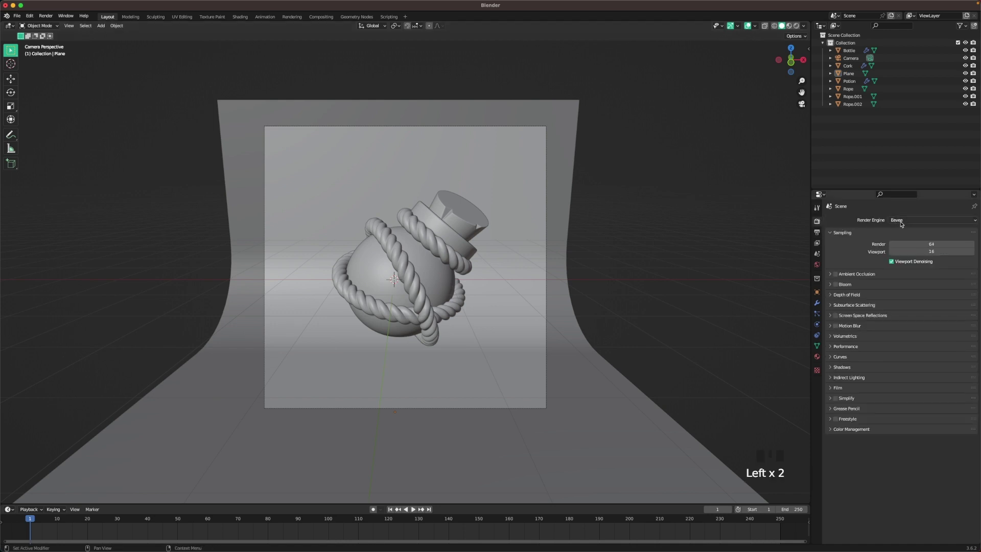
{"action": "left_click_drag", "start_coordinate": [903, 223], "coordinate": [877, 473]}
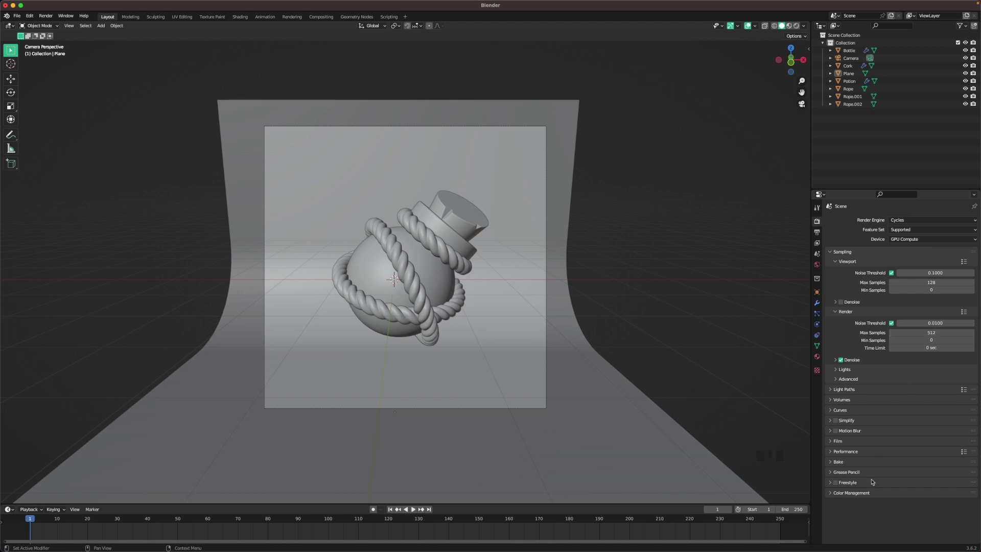
{"action": "left_click_drag", "start_coordinate": [868, 490], "coordinate": [878, 437]}
{"action": "scroll", "scroll_direction": "down", "scroll_amount": 3}
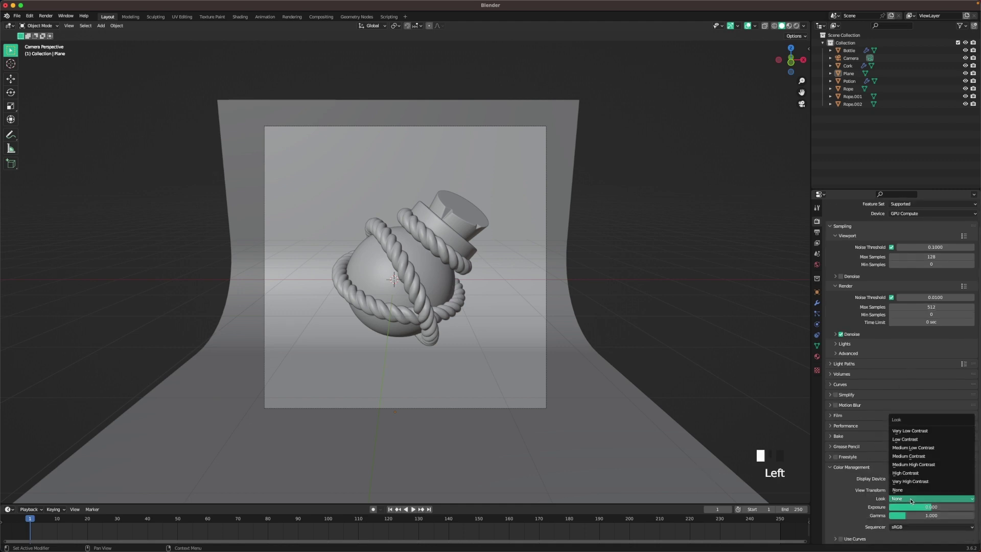
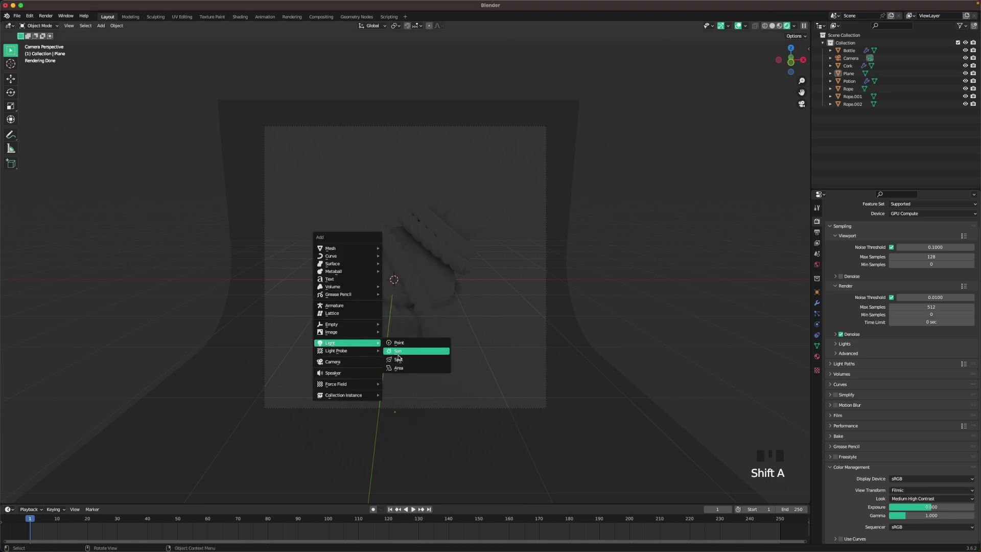
Raise the new Area light along Z to hover above the bottle.
{"action": "key", "text": "g"}
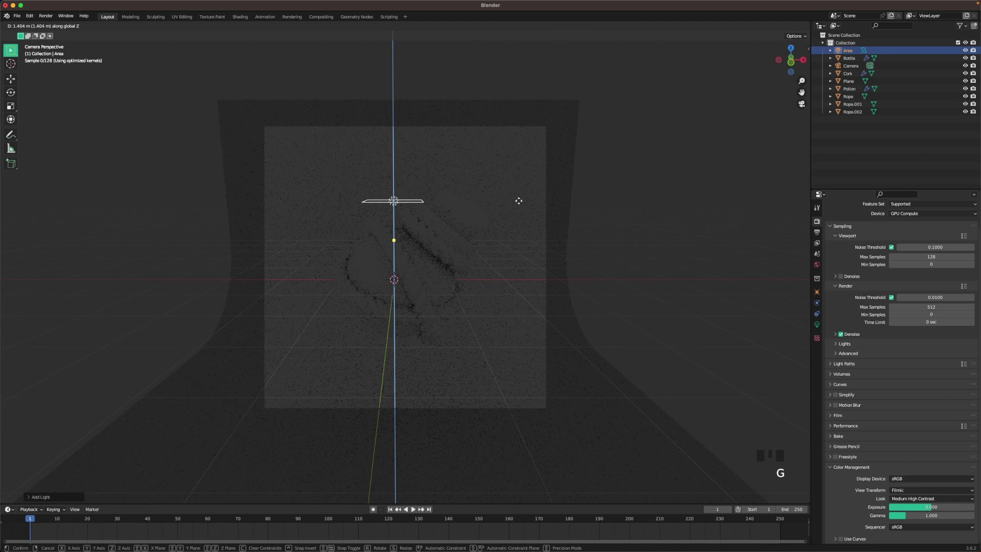
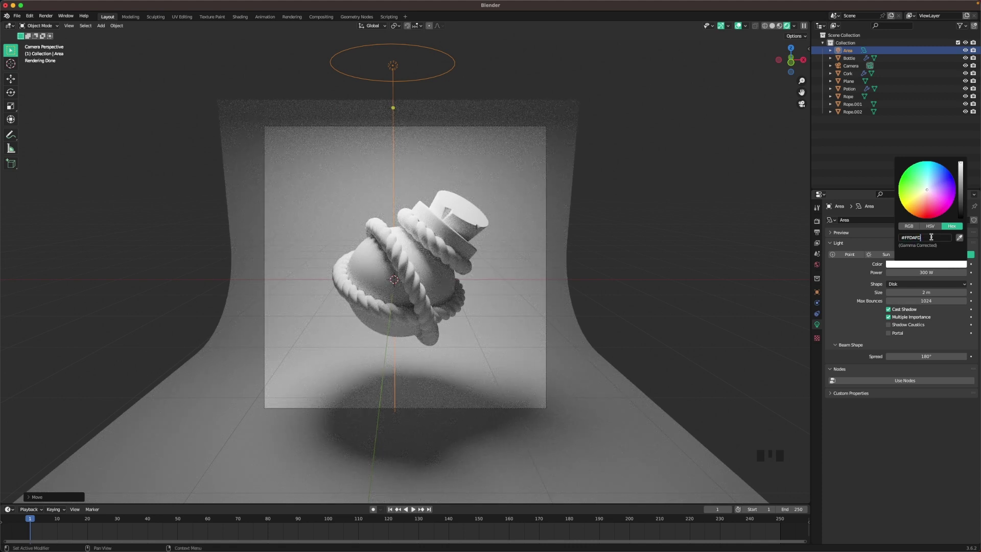
Move the backdrop Plane down and scale it wider in Edit Mode to fill the camera frame.
{"action": "left_click", "coordinate": [717, 137]}
{"action": "left_click", "coordinate": [553, 162]}
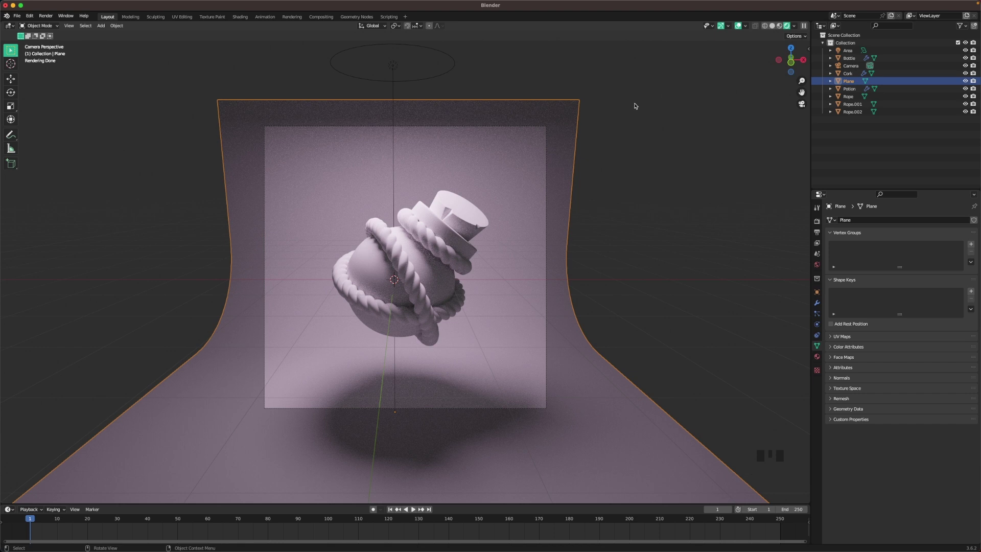
{"action": "key", "text": "g"}
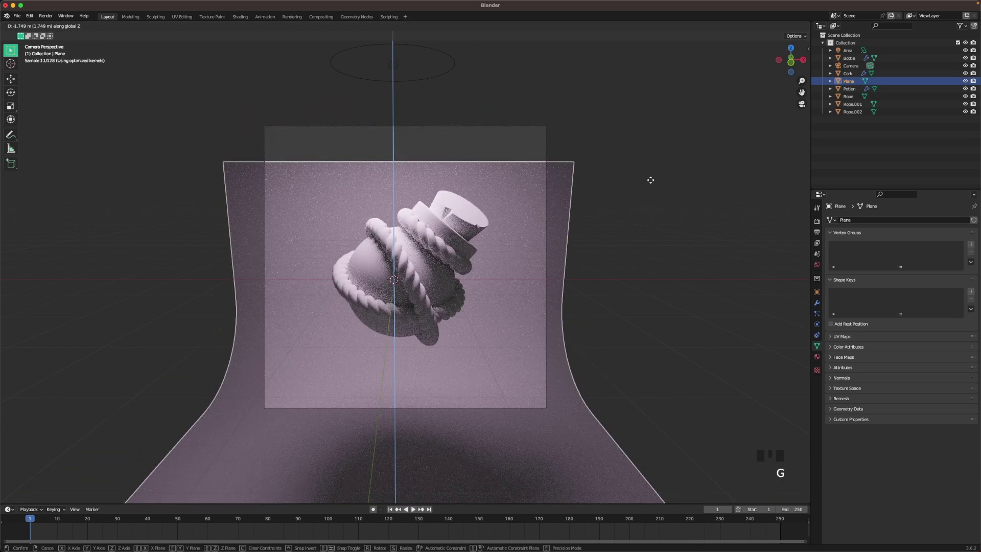
{"action": "key", "text": "a"}
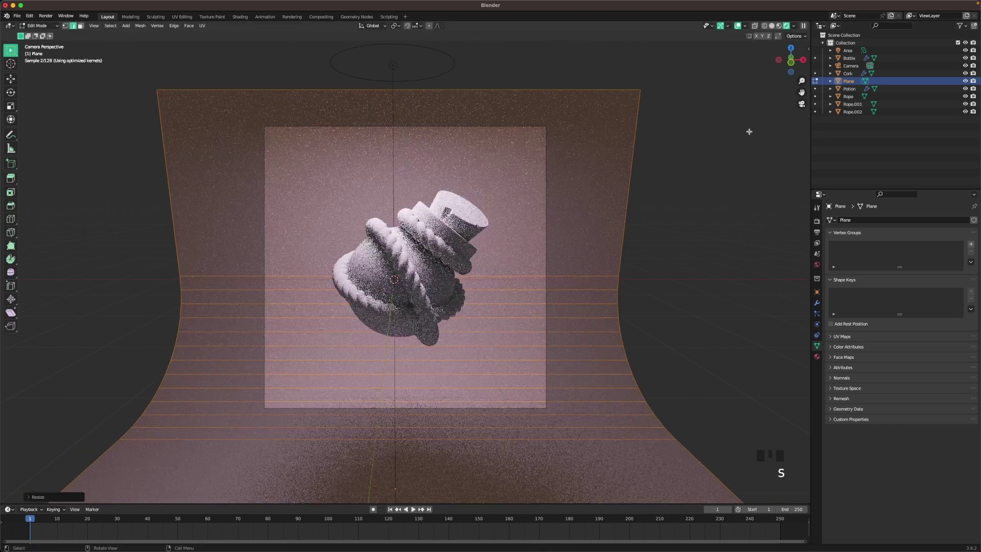
{"action": "left_click", "coordinate": [709, 147]}
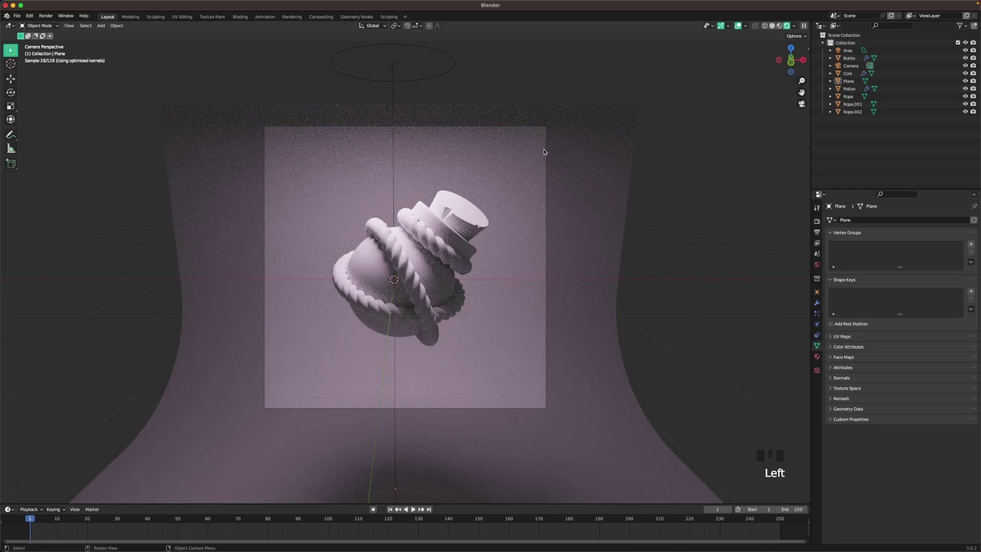
{"action": "left_click", "coordinate": [669, 166]}
{"action": "key", "text": "."}
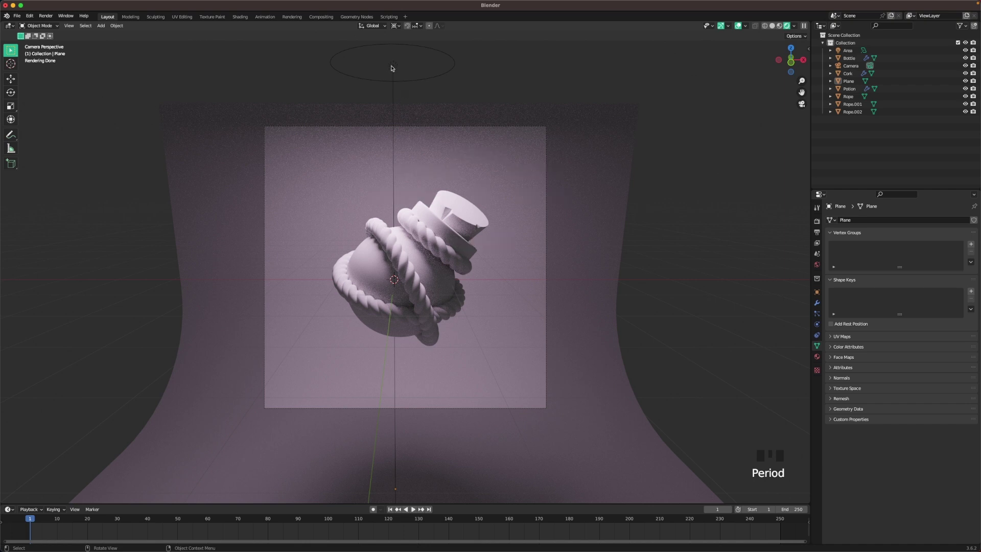
Duplicate the top area light twice into Area.001 and Area.002, tilting and moving each around the bottle.
{"action": "left_click", "coordinate": [395, 67]}
{"action": "scroll", "scroll_direction": "down", "scroll_amount": 3}
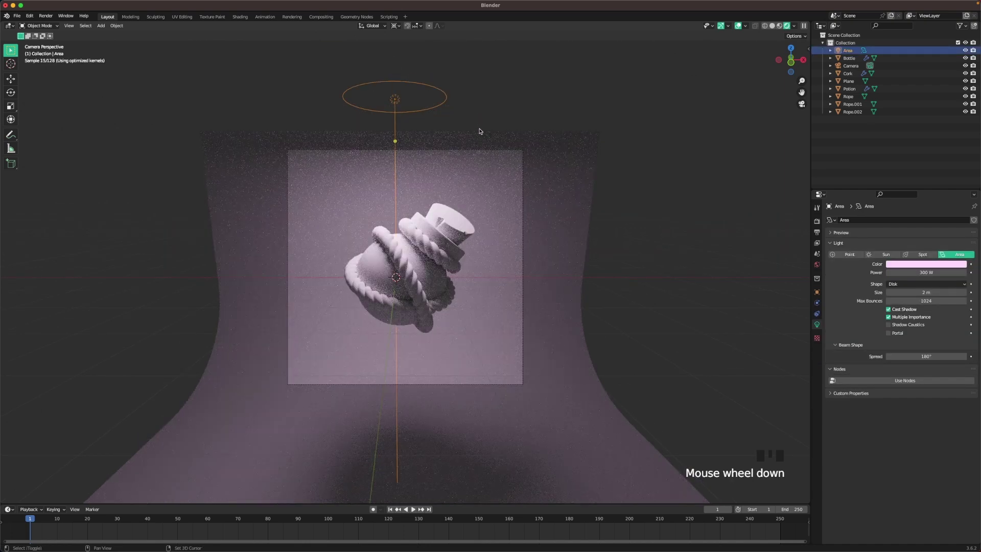
{"action": "key", "text": "shift+d"}
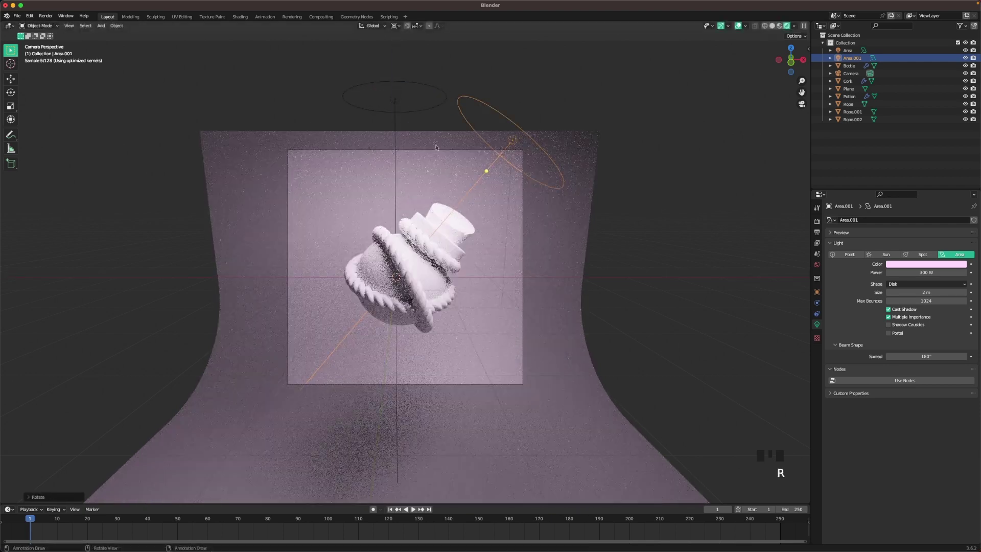
{"action": "key", "text": "g"}
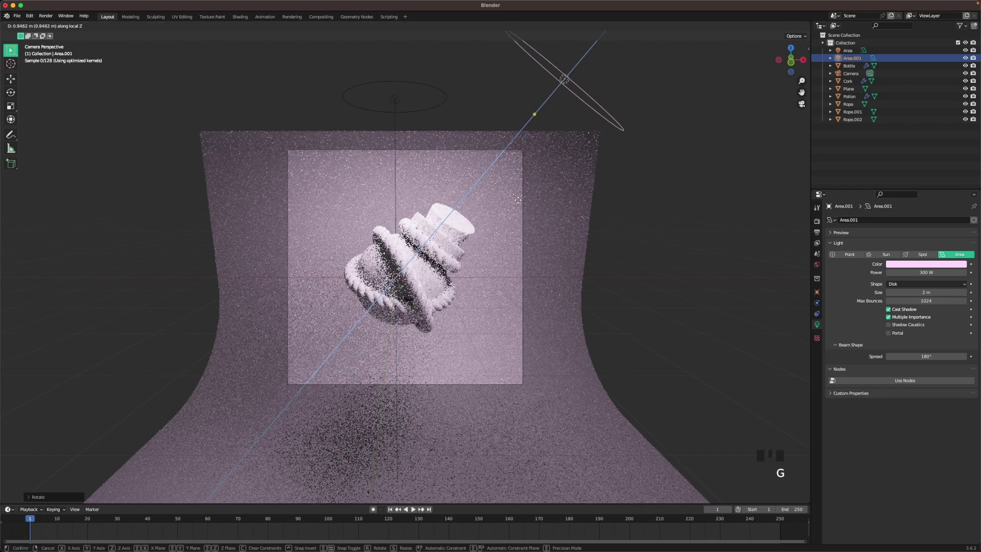
{"action": "key", "text": "shift+d"}
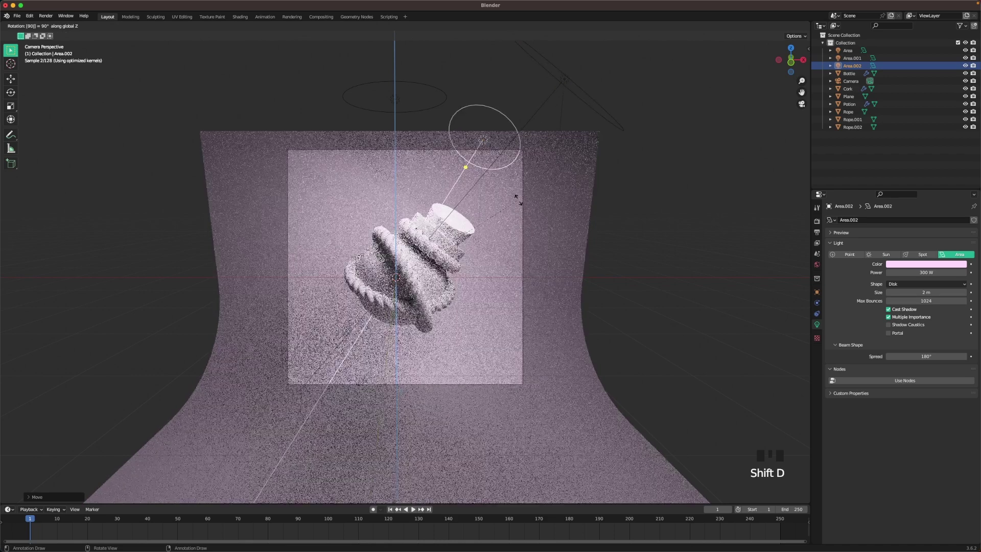
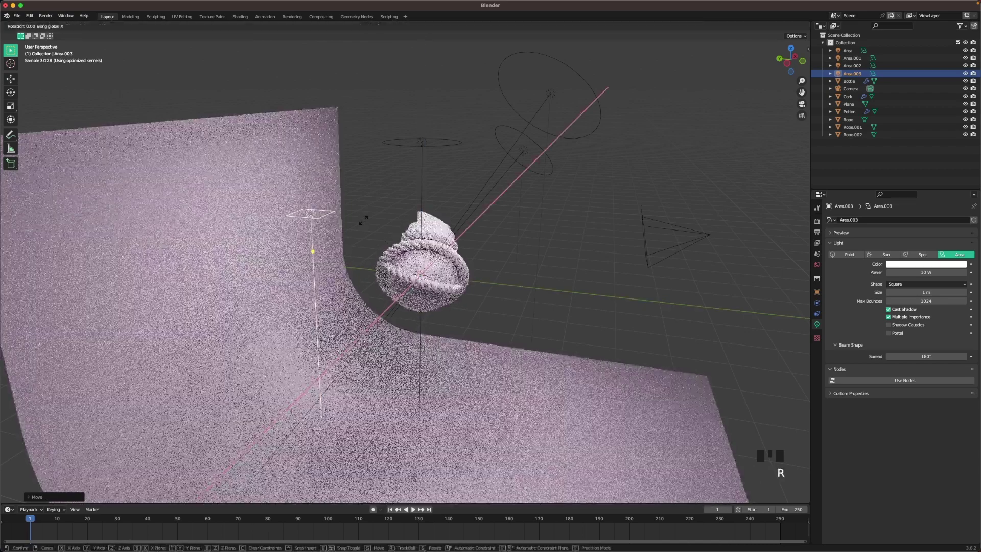
Position Area.003 beside the bottle as a 2 m disk light at 500 W.
{"action": "left_click_drag", "start_coordinate": [394, 217], "coordinate": [549, 141]}
{"action": "key", "text": "g"}
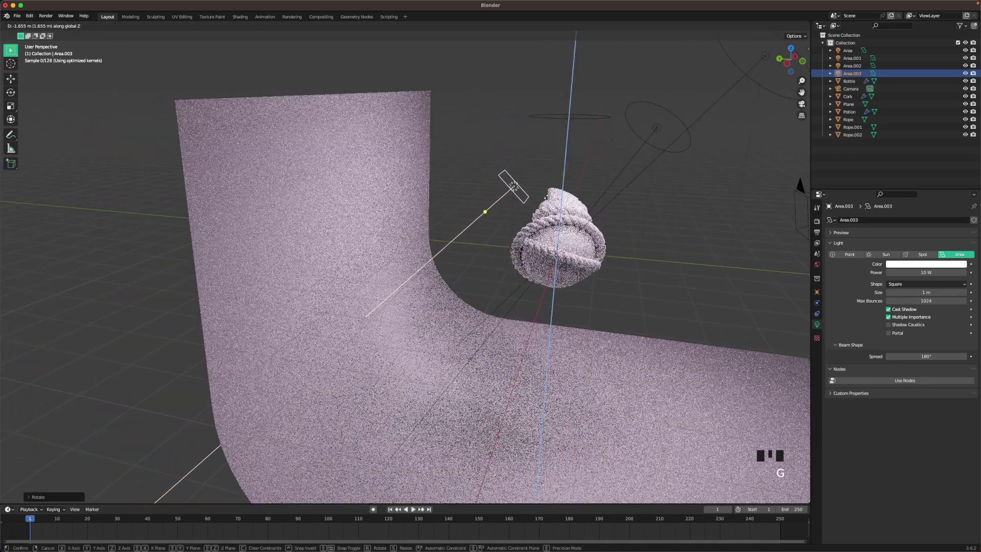
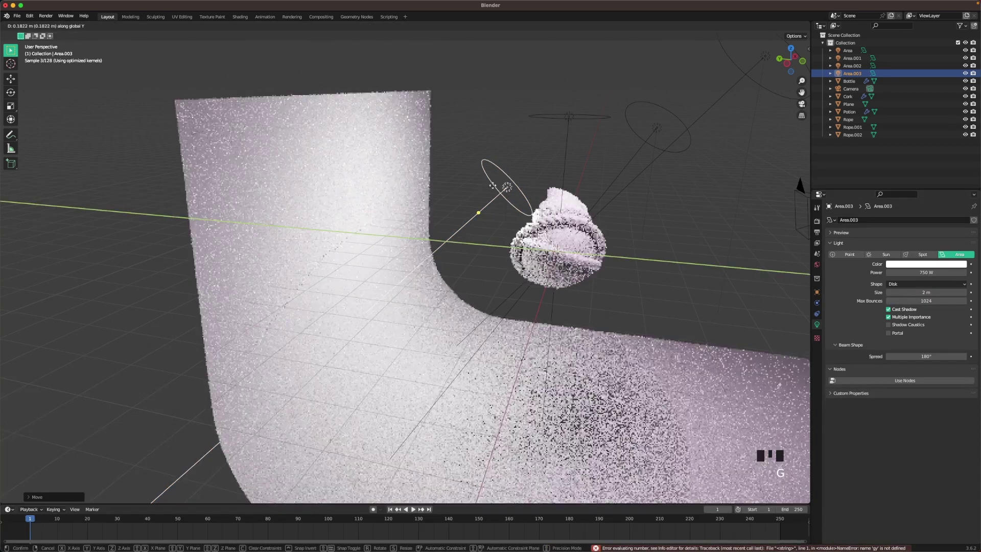
{"action": "key", "text": "`"}
{"action": "scroll", "scroll_direction": "up", "scroll_amount": 3}
{"action": "key", "text": "g"}
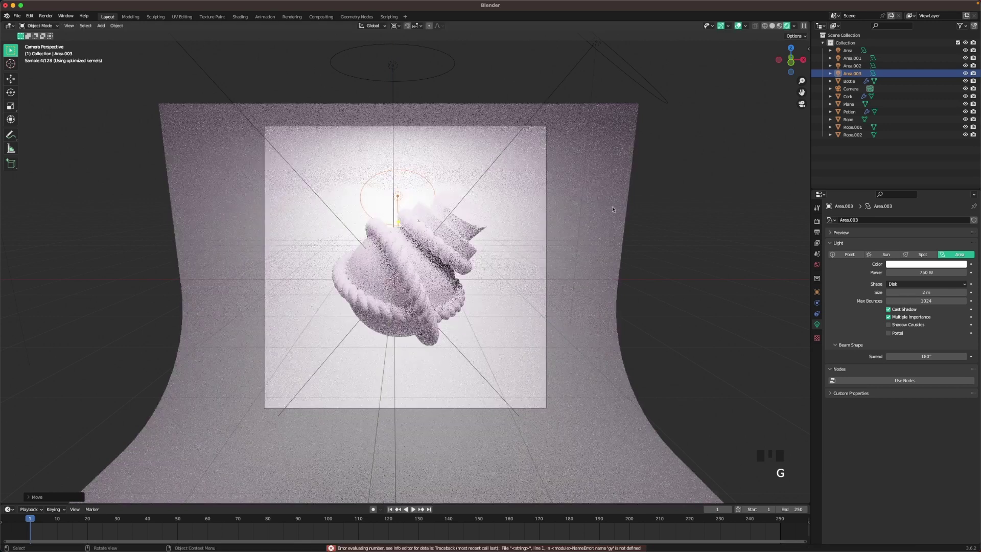
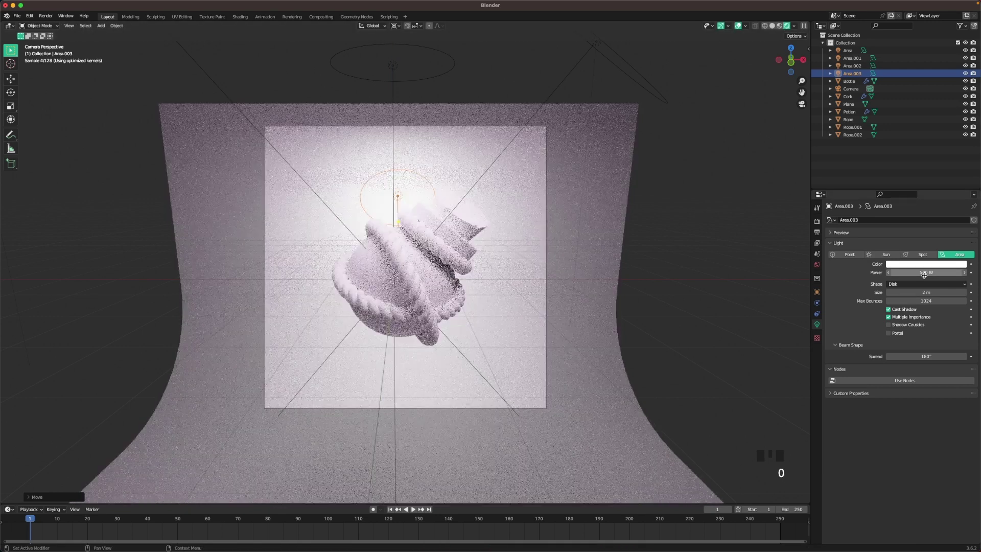
{"action": "left_click", "coordinate": [721, 233]}
Raise the original top Area light higher above the bottle along Z.
{"action": "left_click", "coordinate": [389, 63]}
{"action": "scroll", "scroll_direction": "down", "scroll_amount": 3}
{"action": "key", "text": "g"}
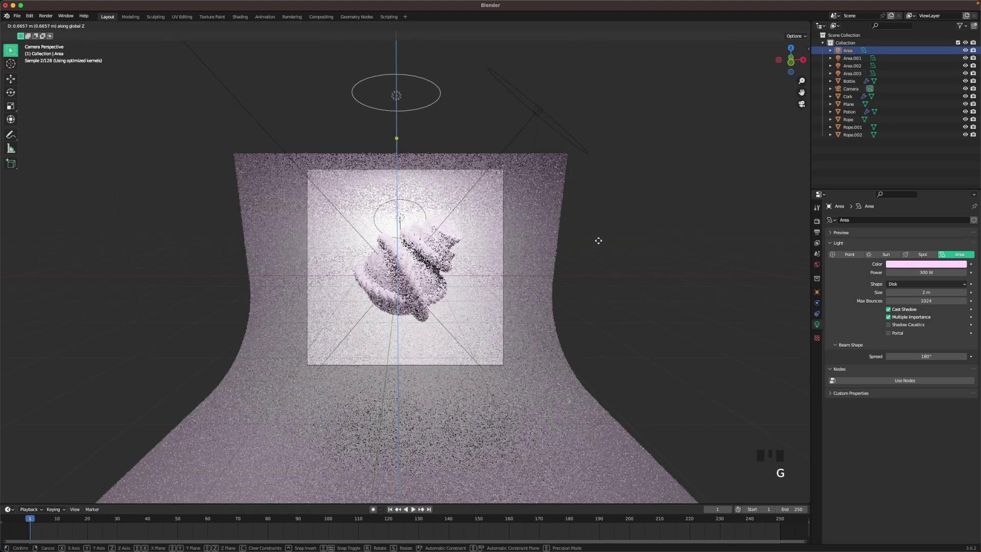
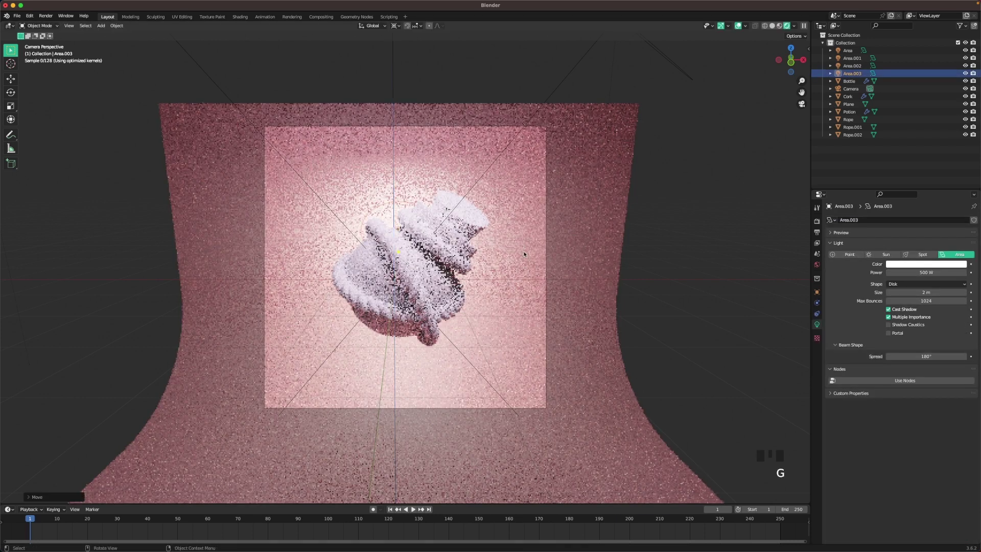
Reposition the disk light and give the backdrop a soft pink base colour.
{"action": "key", "text": "g"}
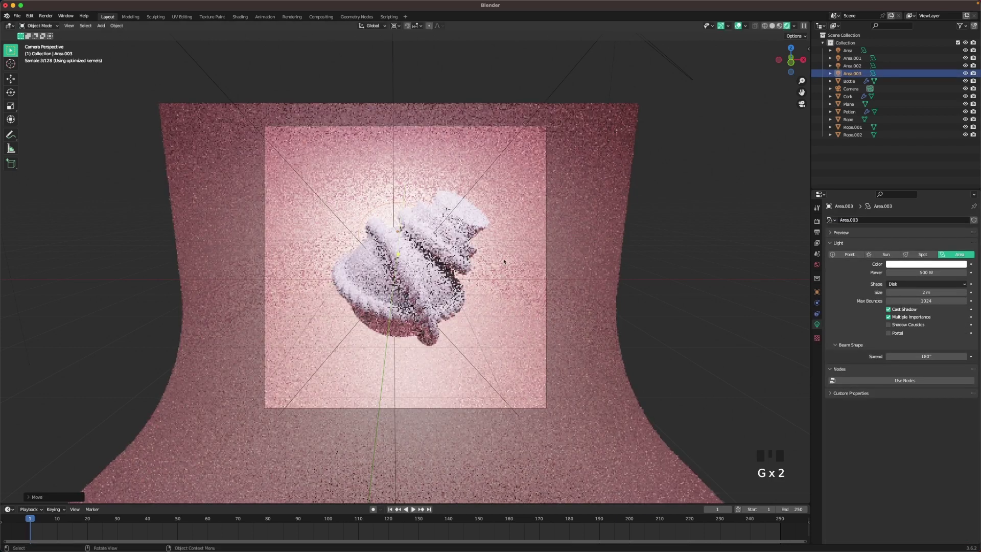
{"action": "left_click", "coordinate": [725, 258]}
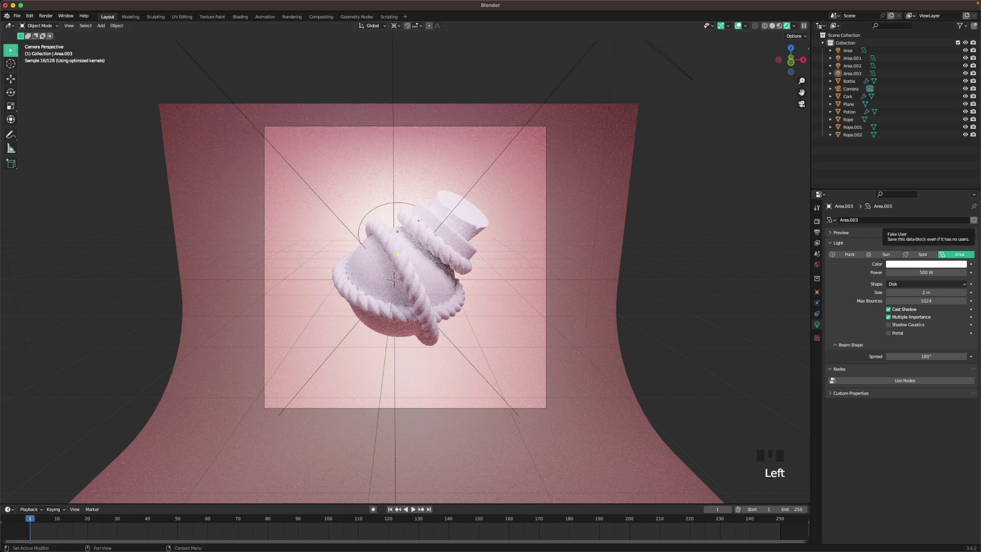
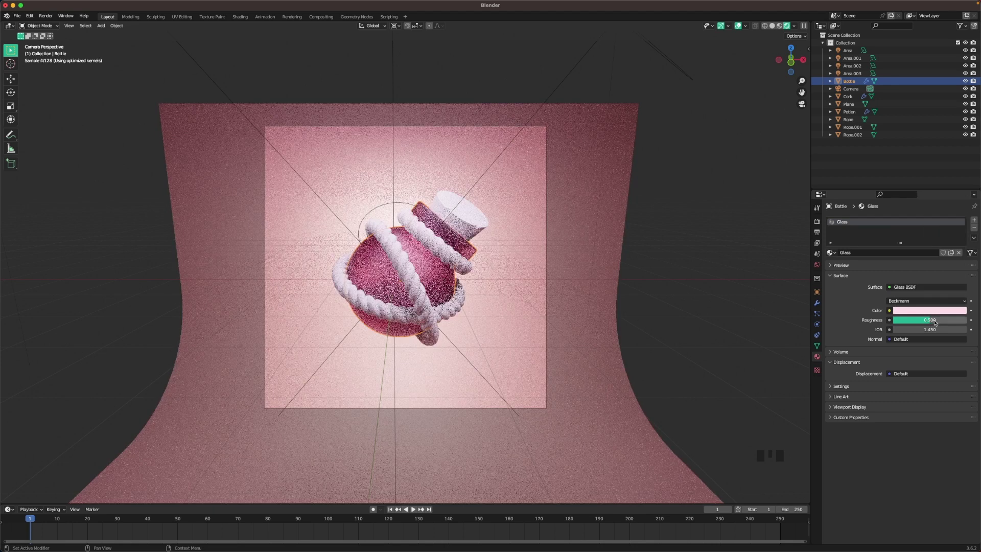
Set Glass roughness to 0.010 and select a rope for its salmon Rope material.
{"action": "left_click_drag", "start_coordinate": [935, 320], "coordinate": [730, 272]}
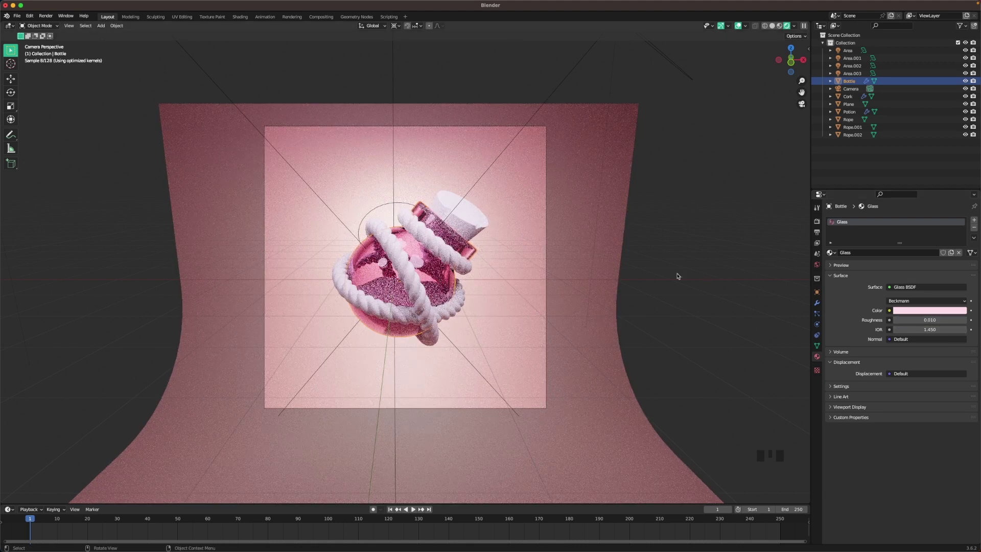
{"action": "left_click", "coordinate": [745, 235]}
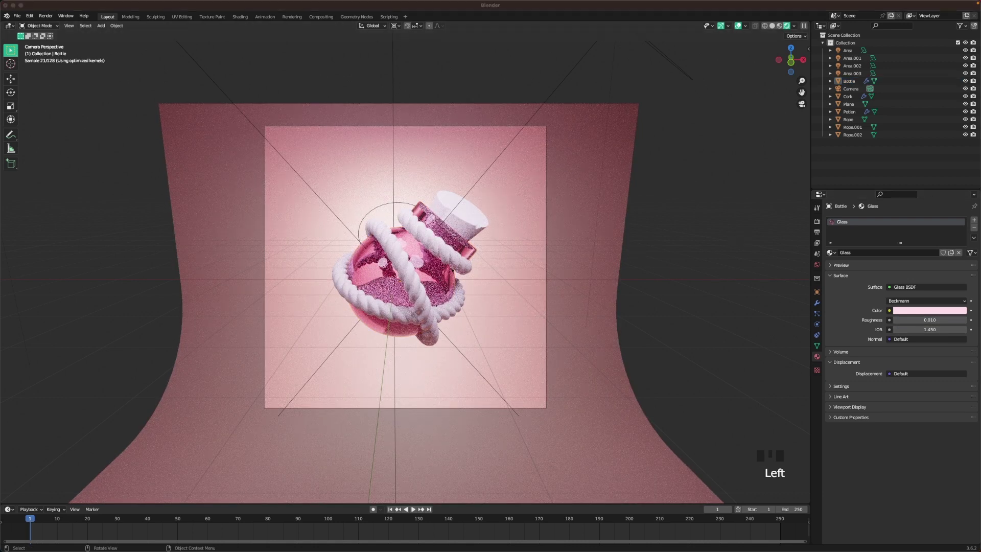
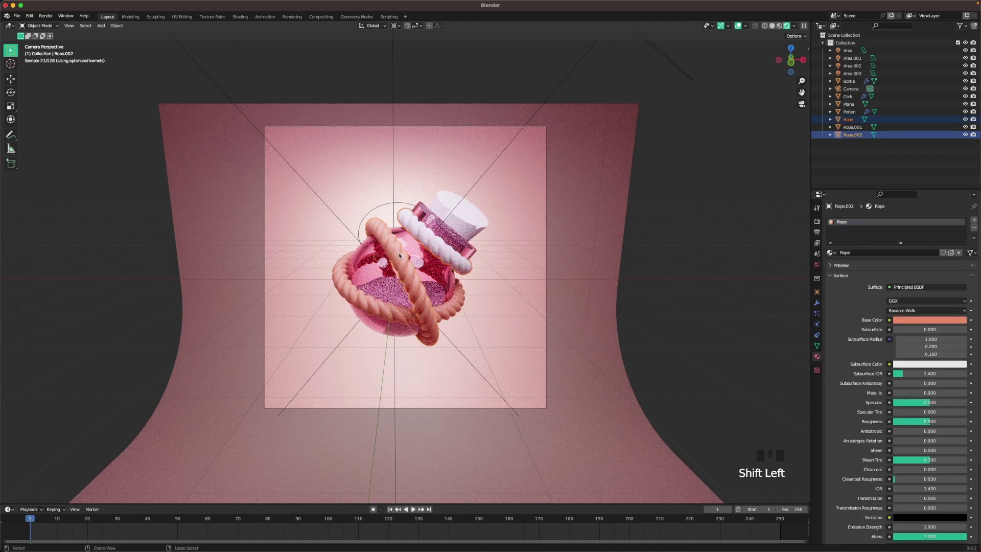
Link the Rope material to the other ropes and the cork with Ctrl+L.
{"action": "key", "text": "ctrl+l"}
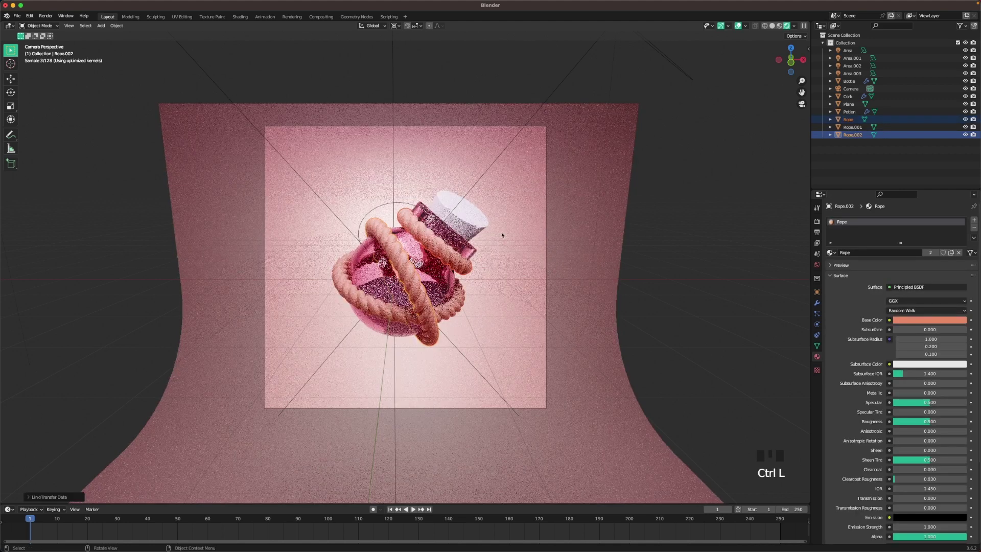
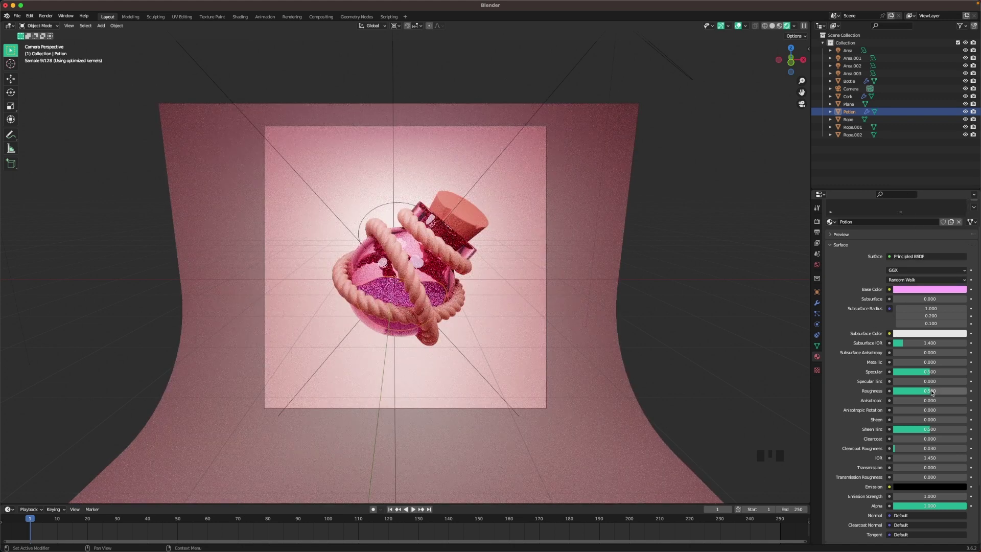
Give the Potion roughness 0.010, full transmission, IOR 1.300 and magenta emission at strength 5.
{"action": "left_click_drag", "start_coordinate": [932, 391], "coordinate": [909, 442]}
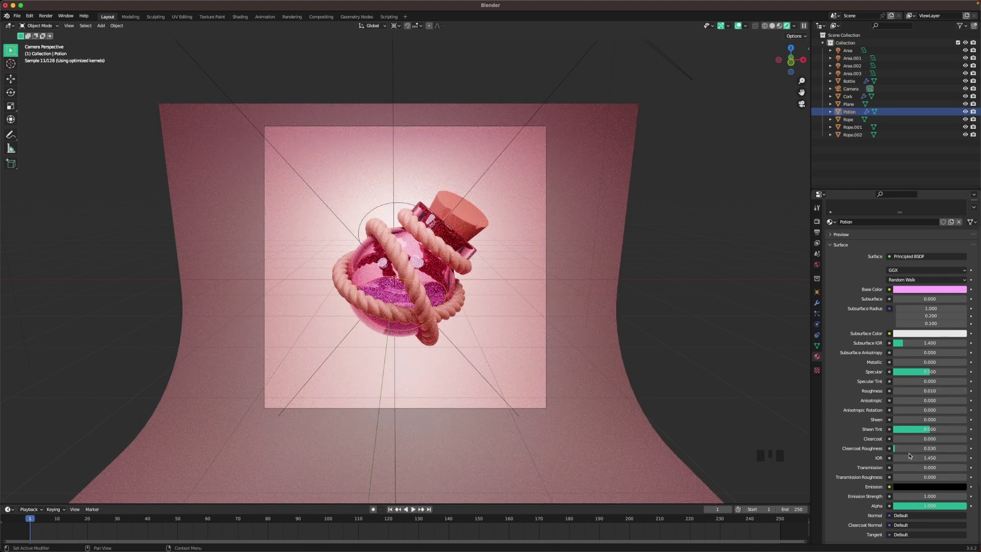
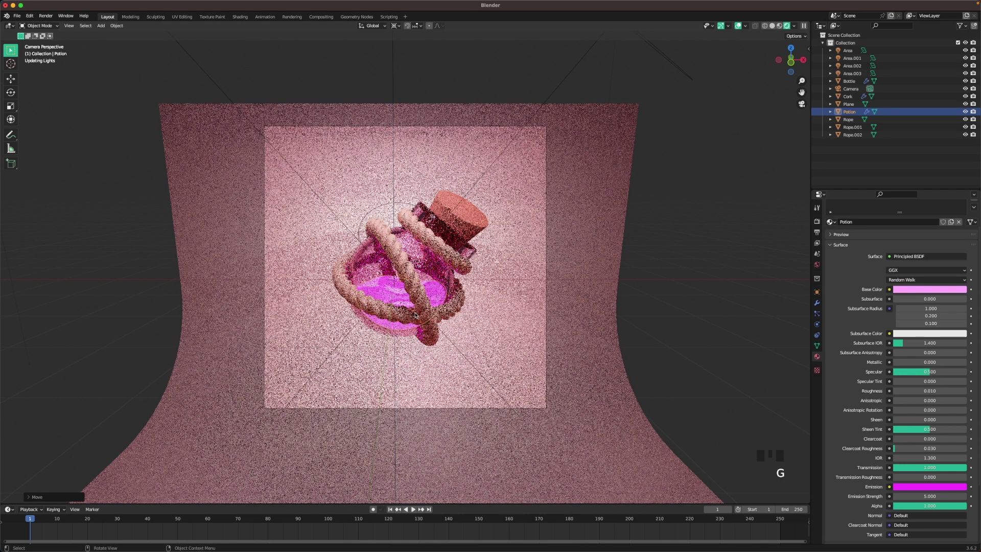
{"action": "left_click", "coordinate": [712, 274]}
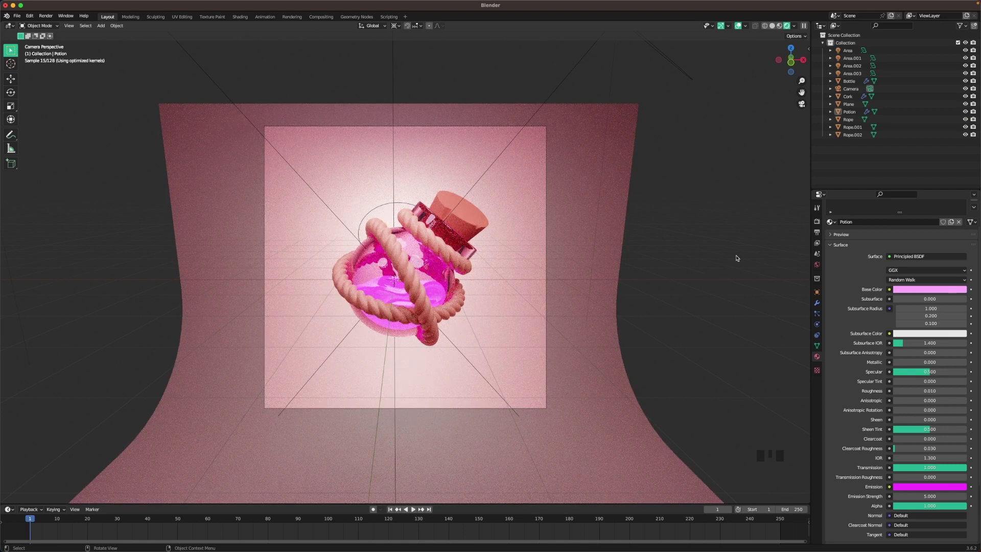
{"action": "scroll", "scroll_direction": "up", "scroll_amount": 3}
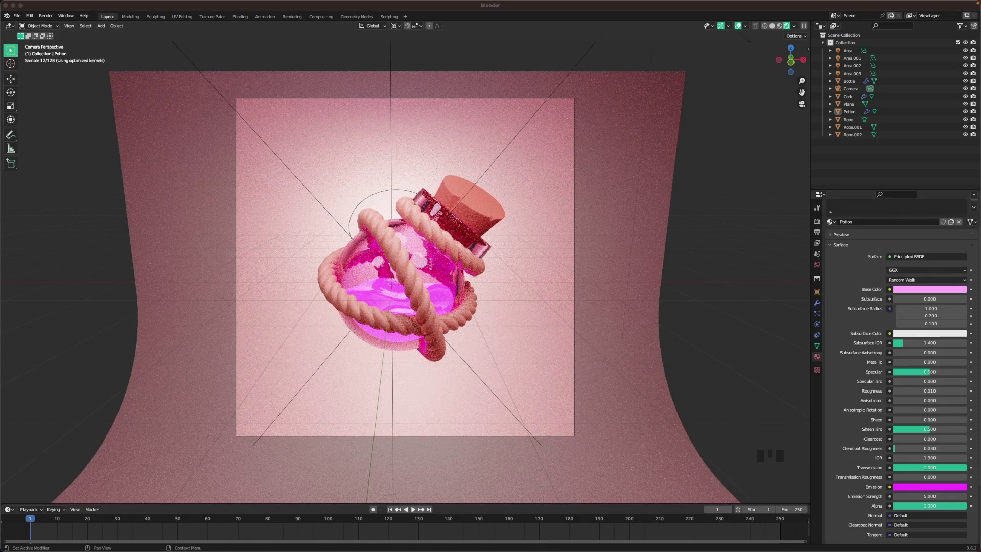
Set the World background colour to a deep magenta-purple via its hex value.
{"action": "left_click", "coordinate": [821, 263]}
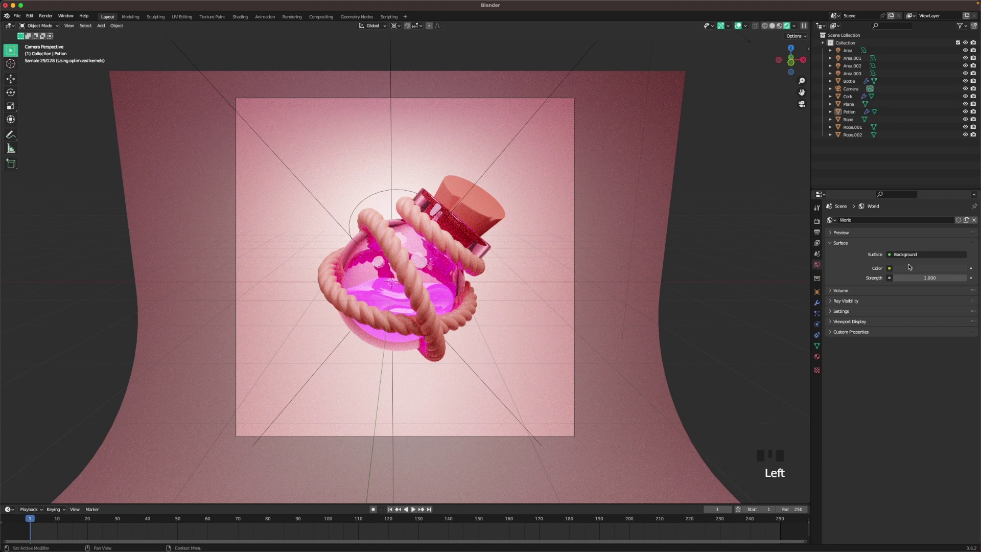
{"action": "left_click", "coordinate": [932, 269]}
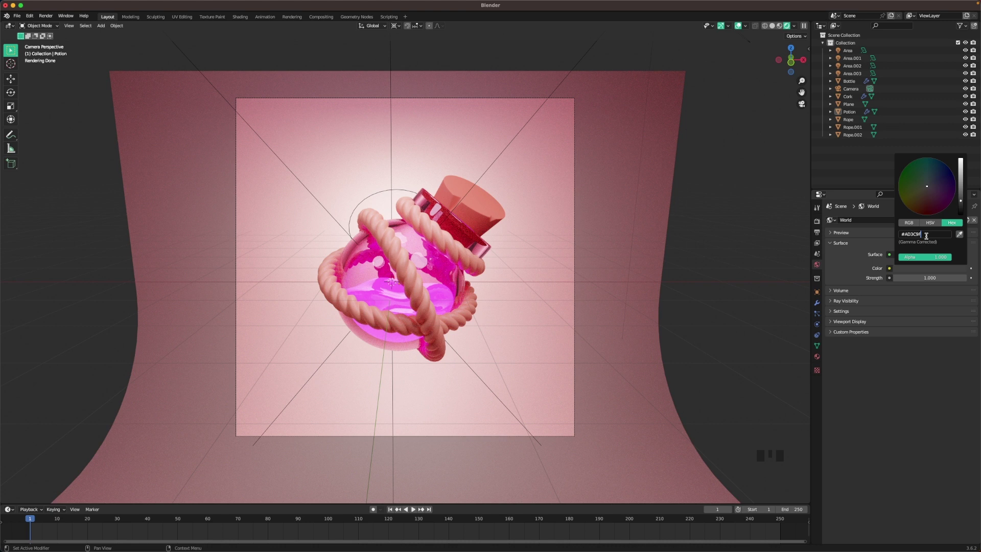
{"action": "left_click", "coordinate": [720, 223]}
{"action": "scroll", "scroll_direction": "up", "scroll_amount": 3}
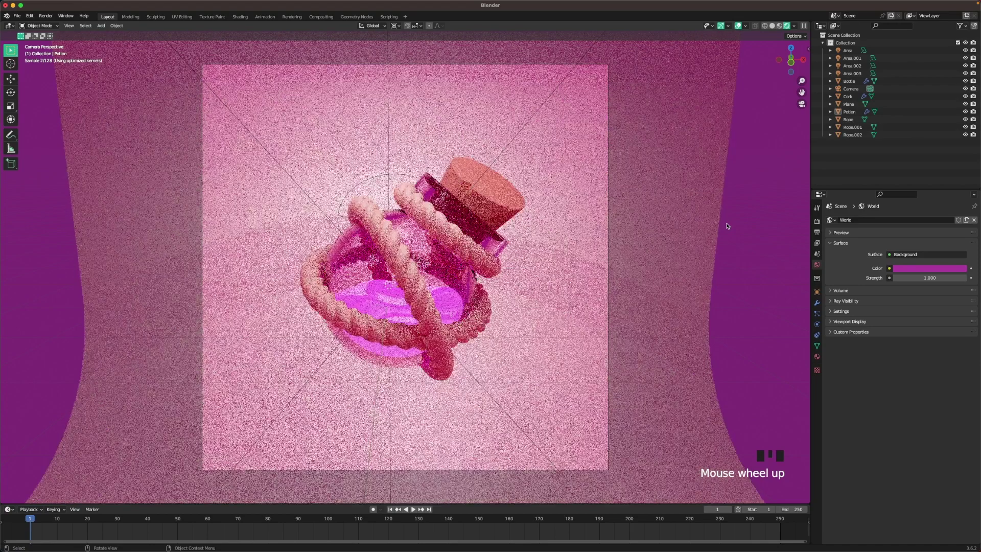